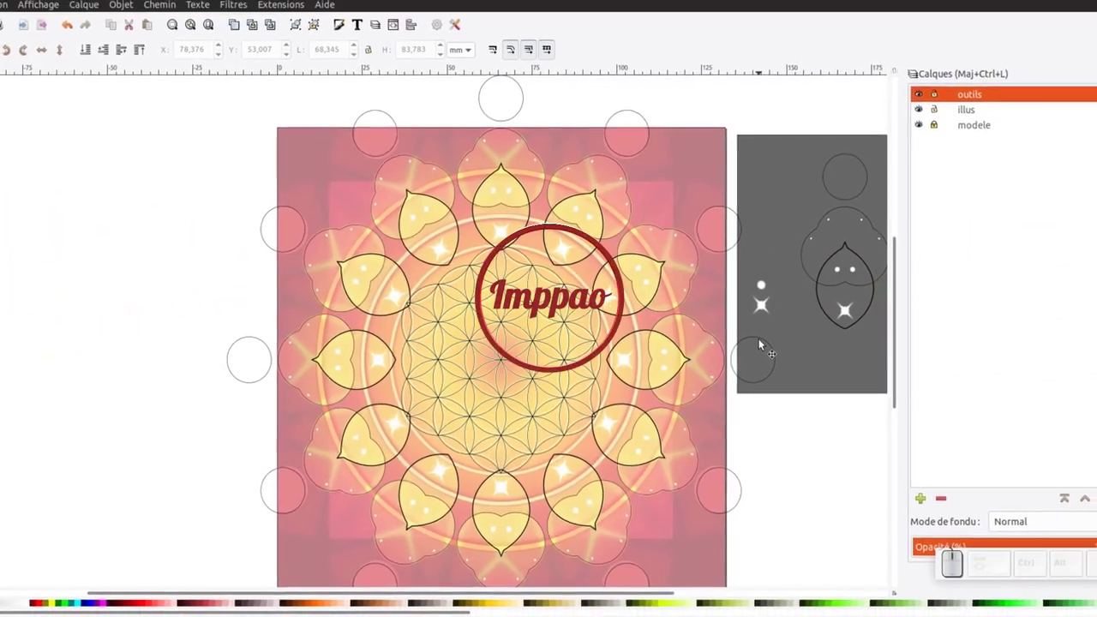
Select the mandala's clones and groups, dropping two unwanted objects from the selection.
drag(764, 347, 506, 216)
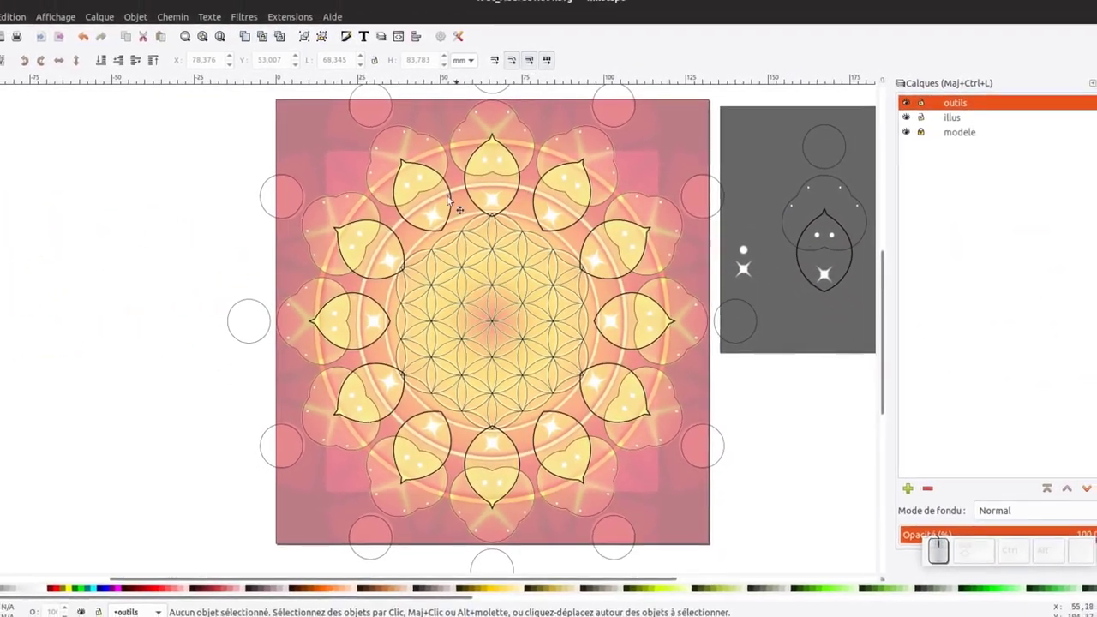
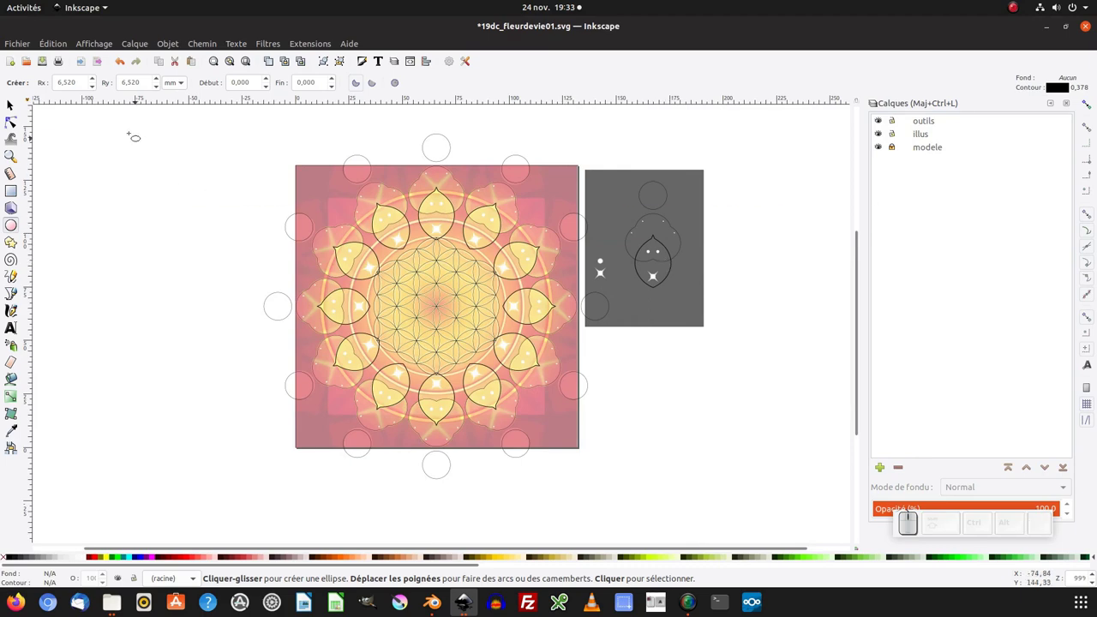
drag(32, 113, 230, 140)
drag(384, 270, 668, 334)
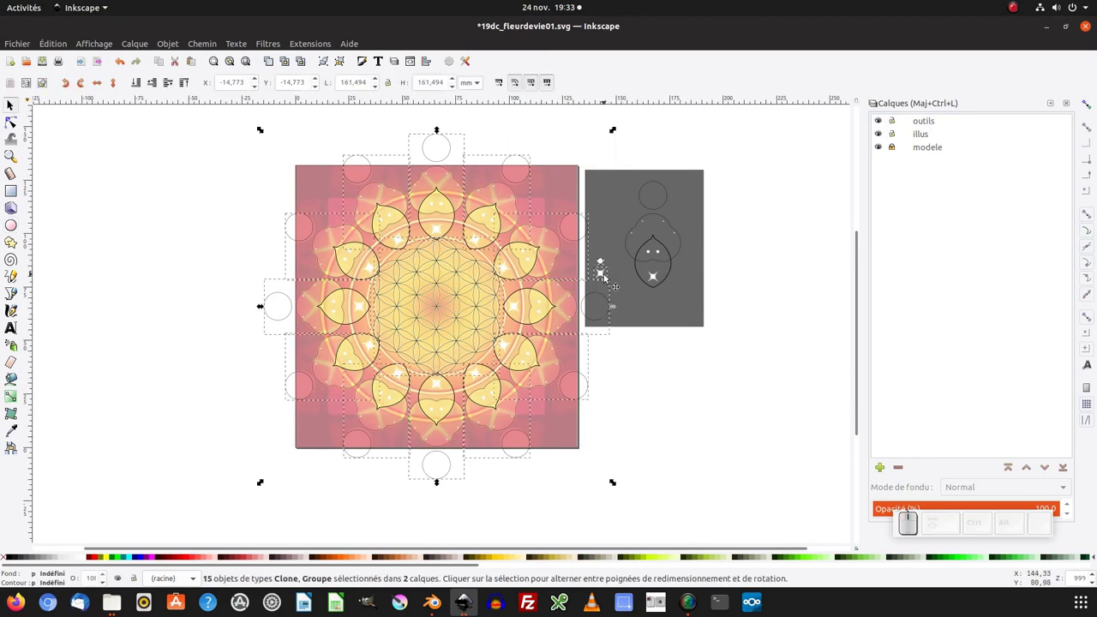
click(610, 278)
click(609, 264)
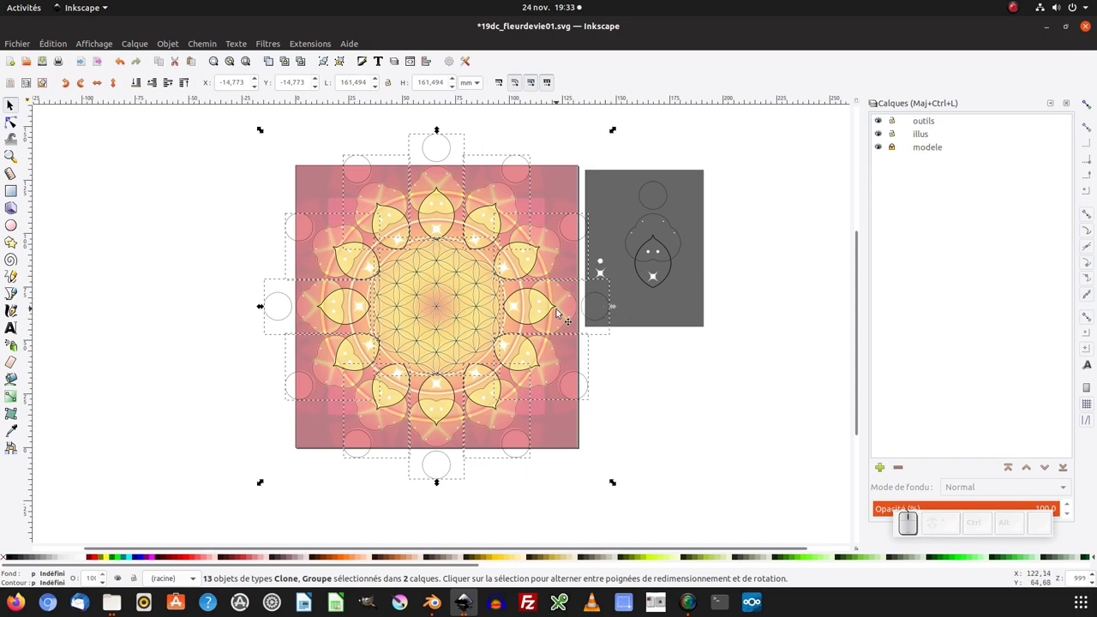
Move the thirteen selected mandala objects onto the illus layer.
right_click(497, 246)
right_click(548, 401)
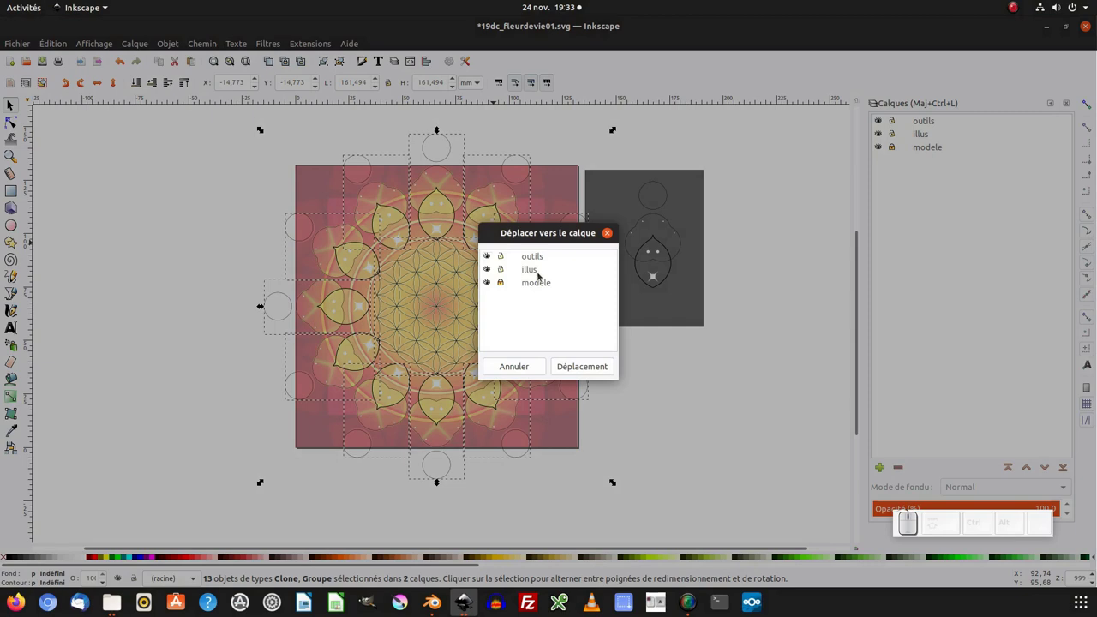
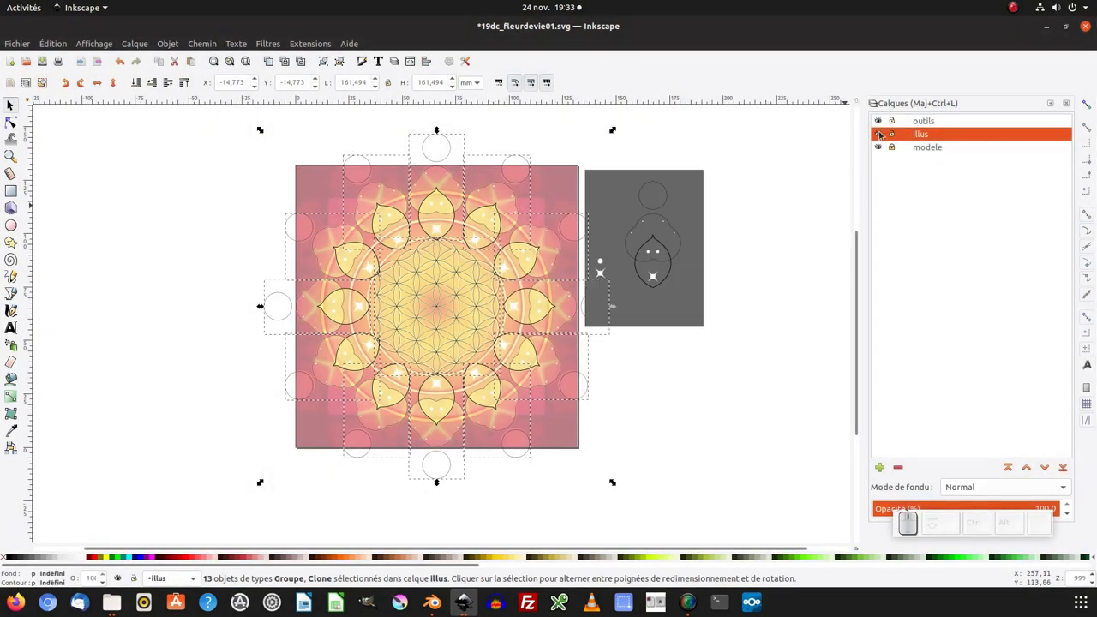
click(884, 137)
click(884, 137)
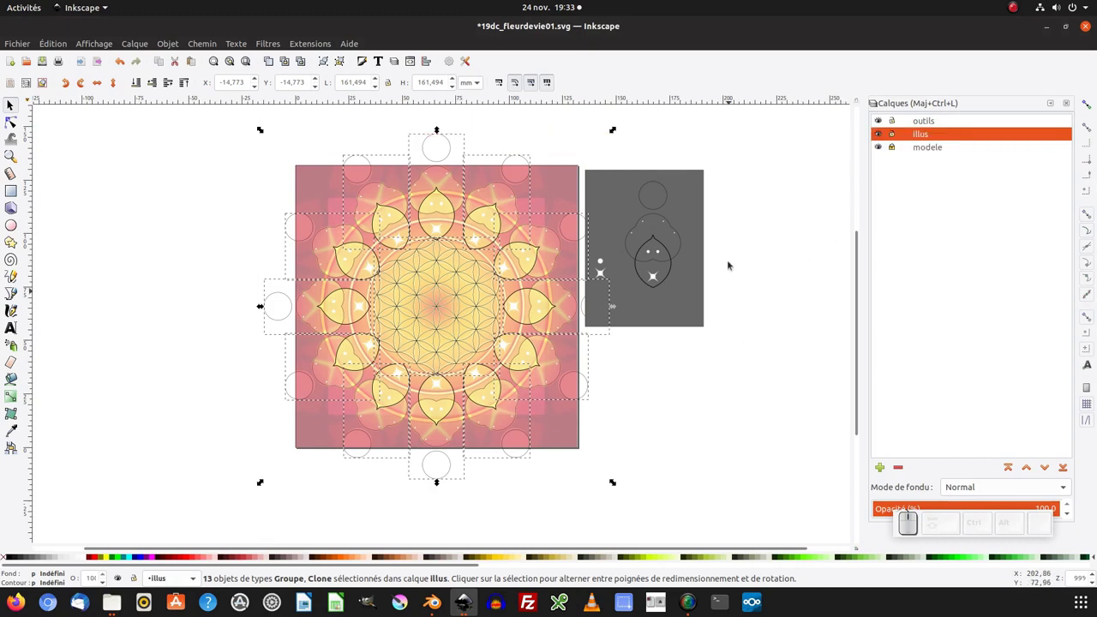
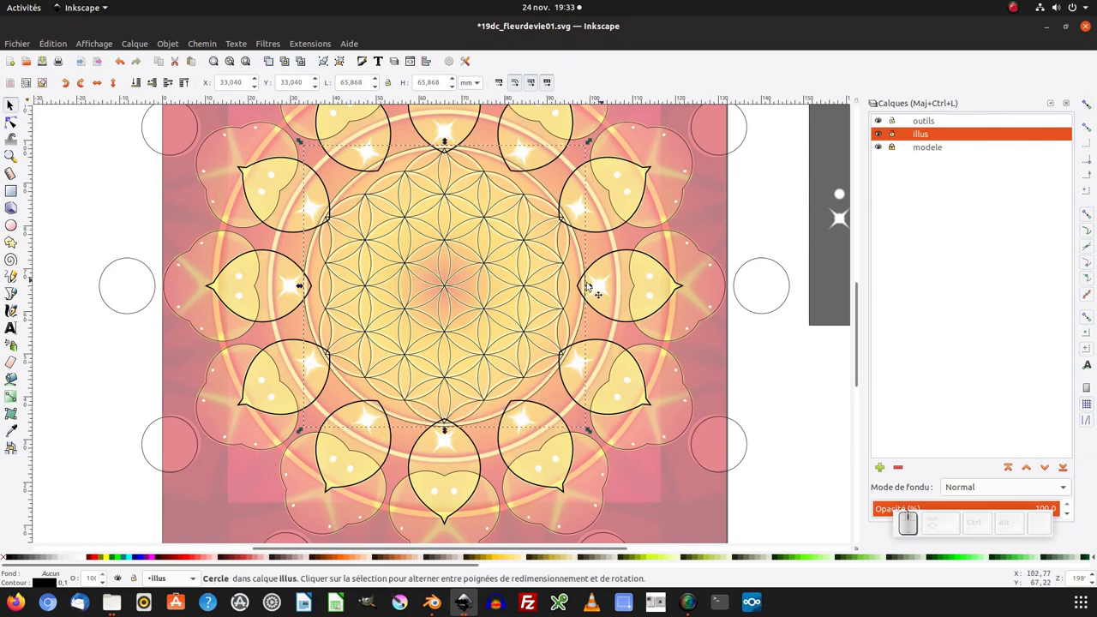
Centre the flower-of-life group on the ~65.9 mm circle along both axes via Align and Distribute.
click(495, 274)
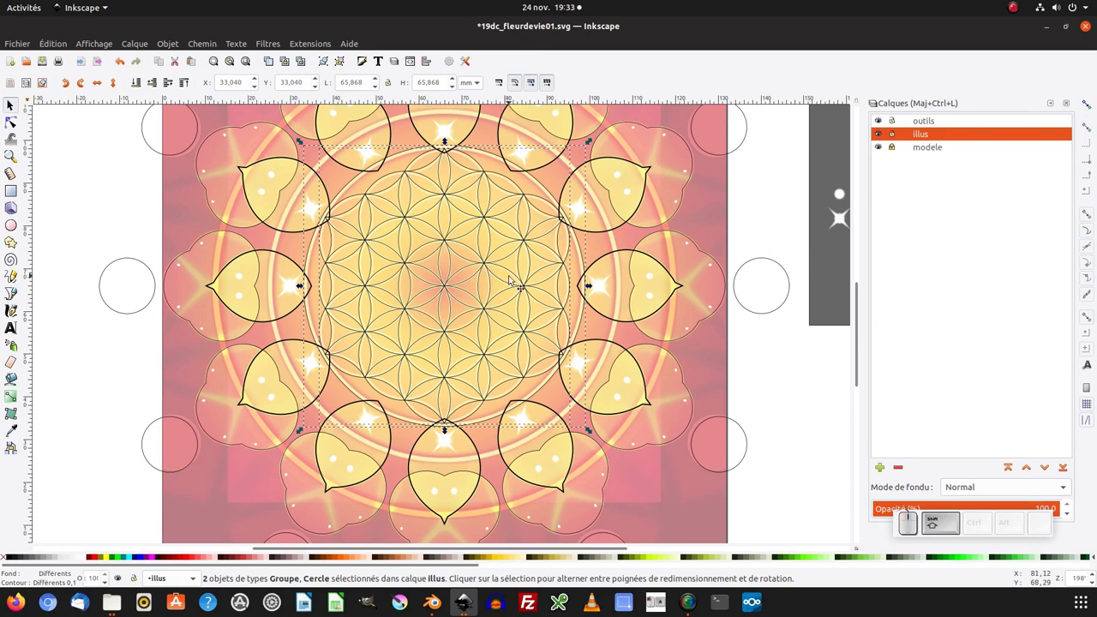
key(ctrl+shift+a)
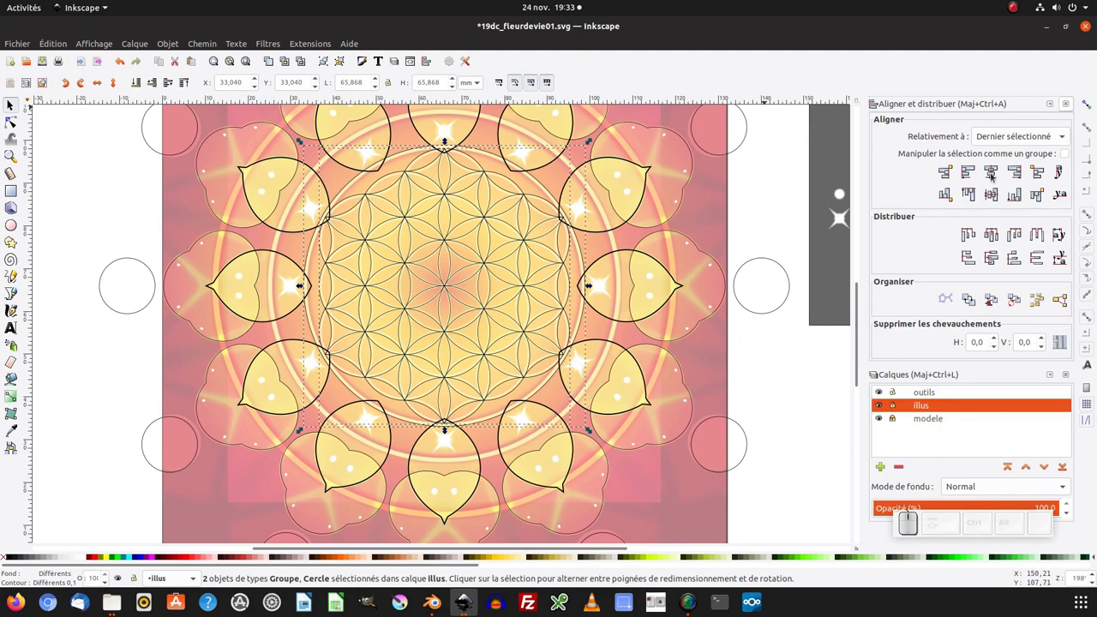
click(996, 176)
click(995, 195)
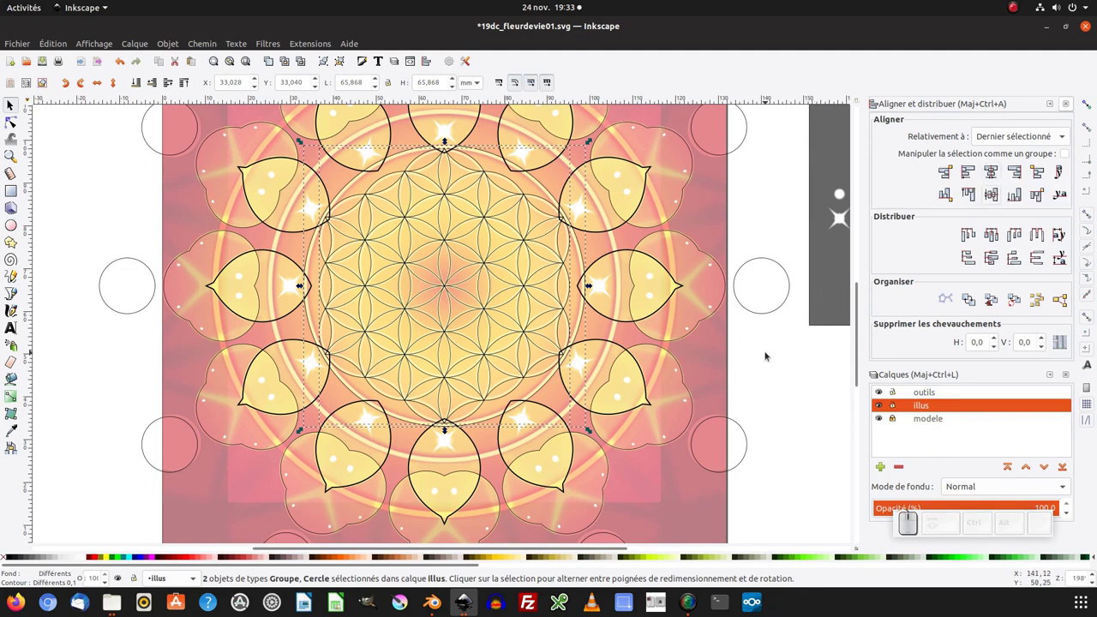
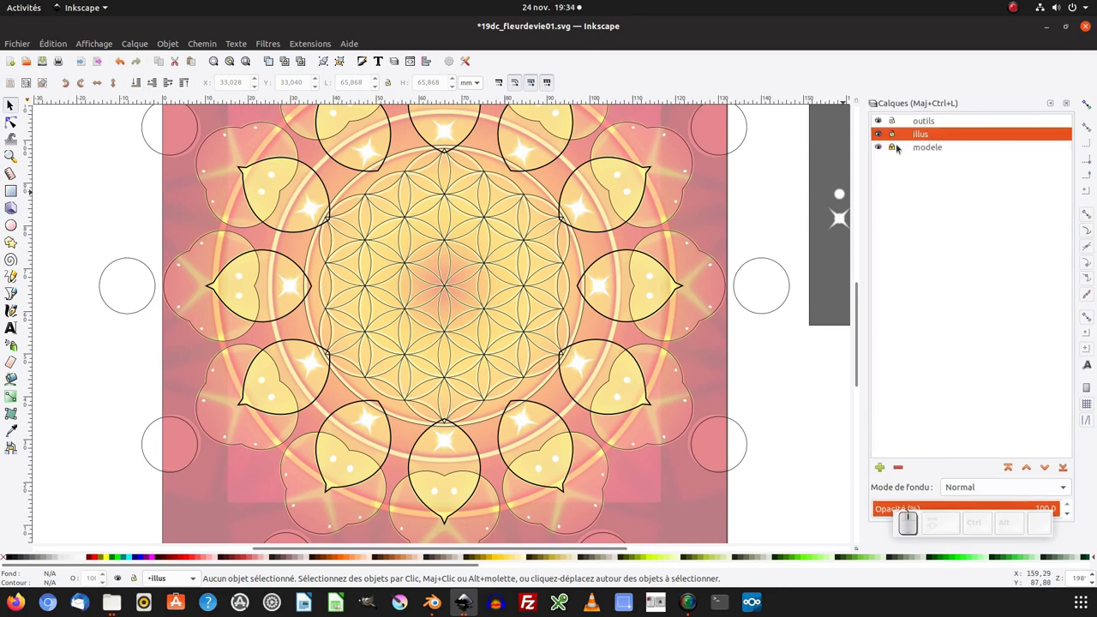
On the illus layer, duplicate the circle around the flower pattern for the glow ring.
click(931, 150)
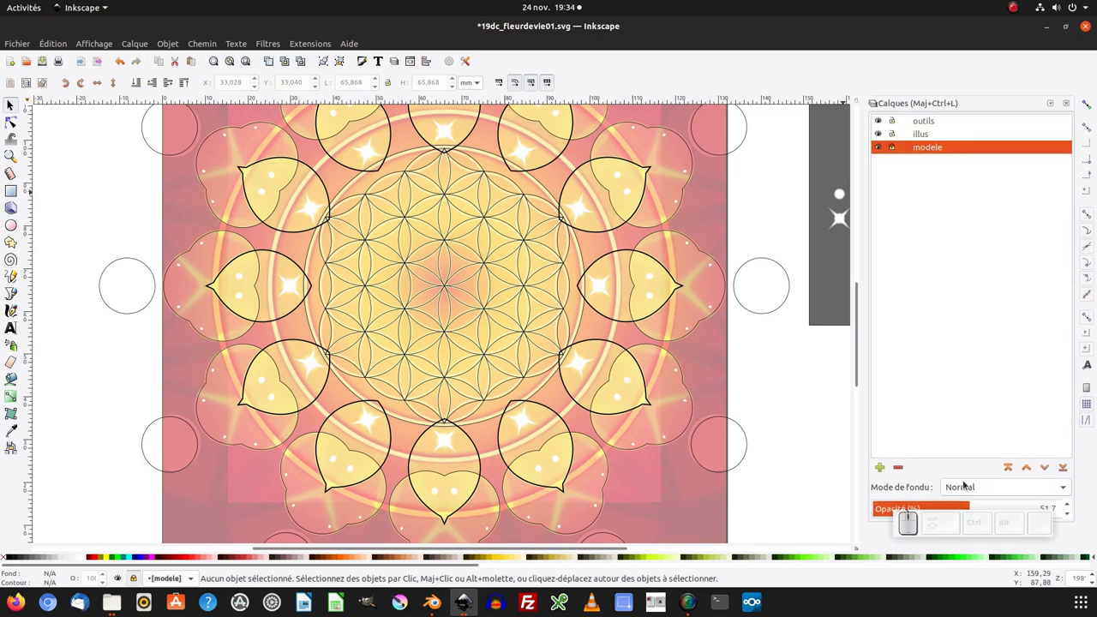
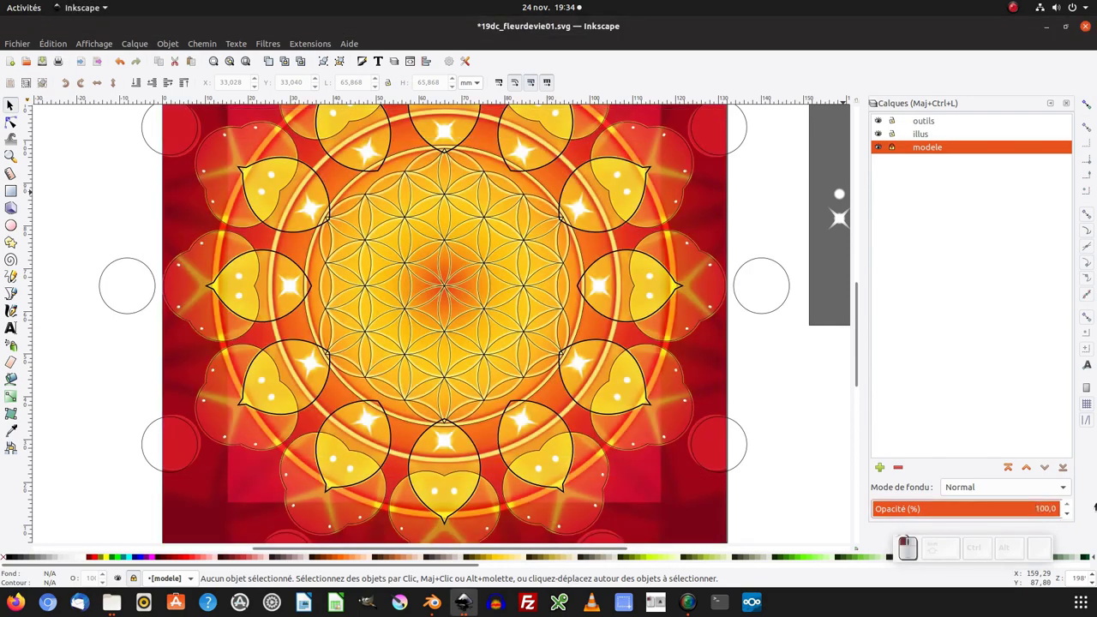
click(588, 328)
middle_click(588, 329)
click(581, 329)
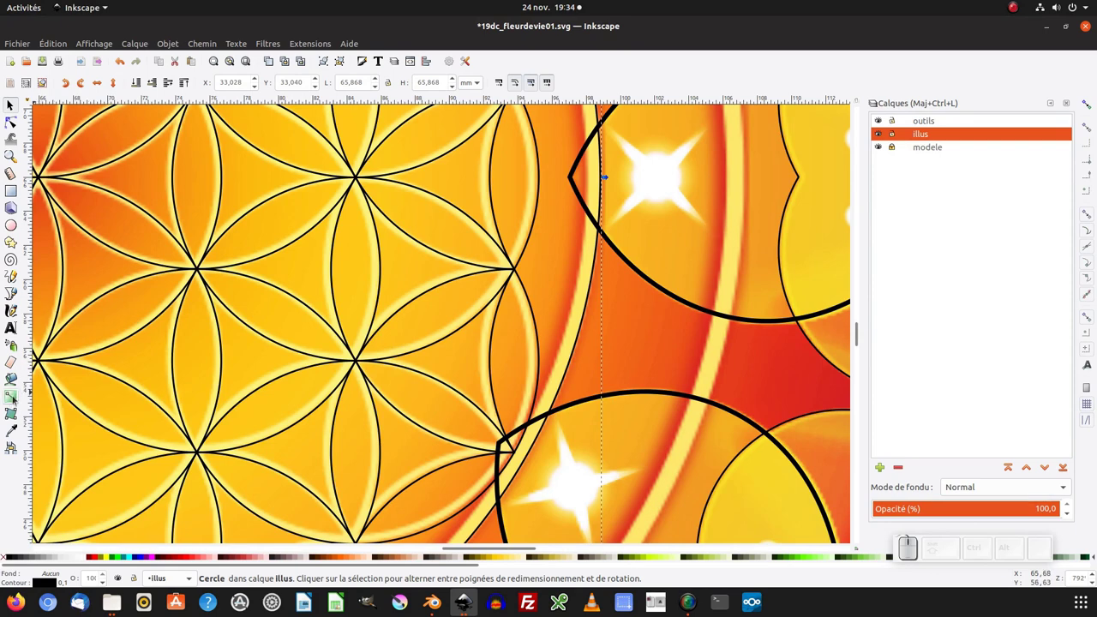
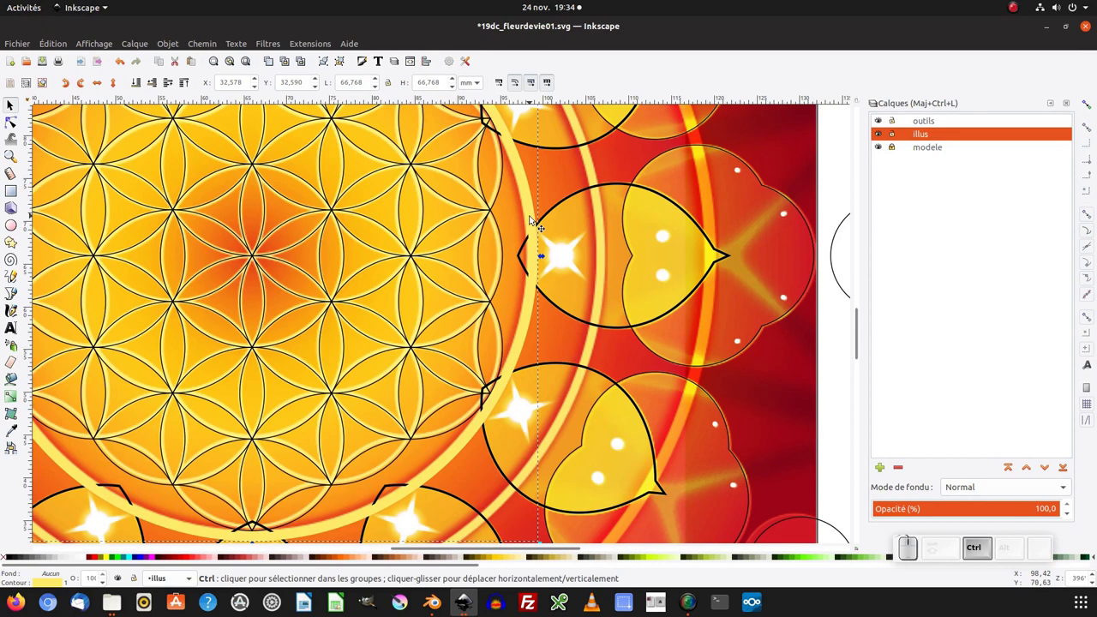
key(ctrl+d)
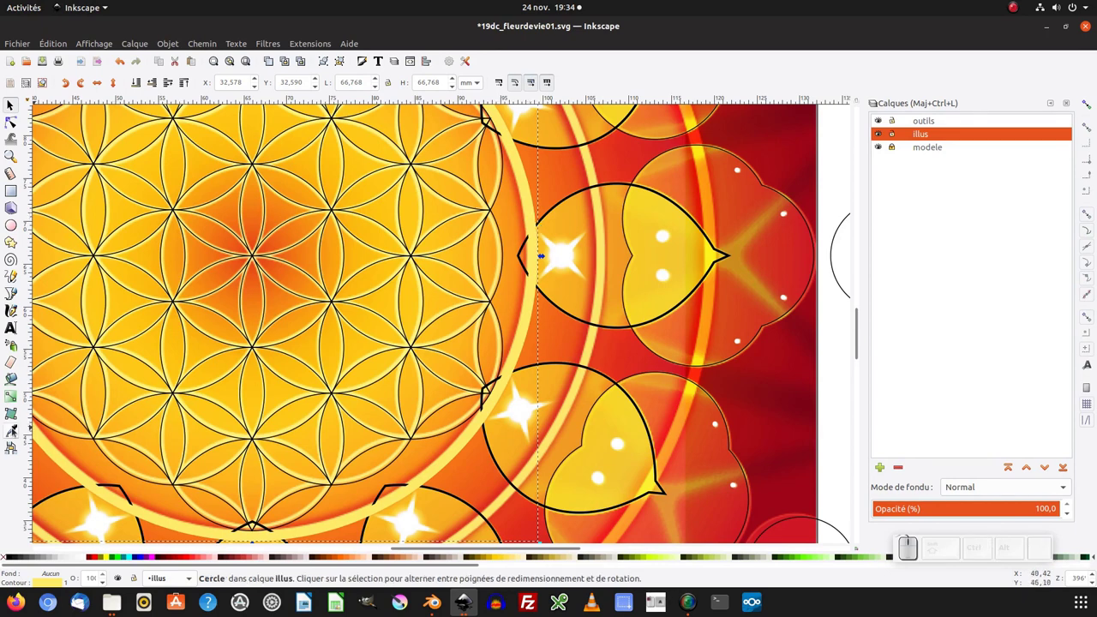
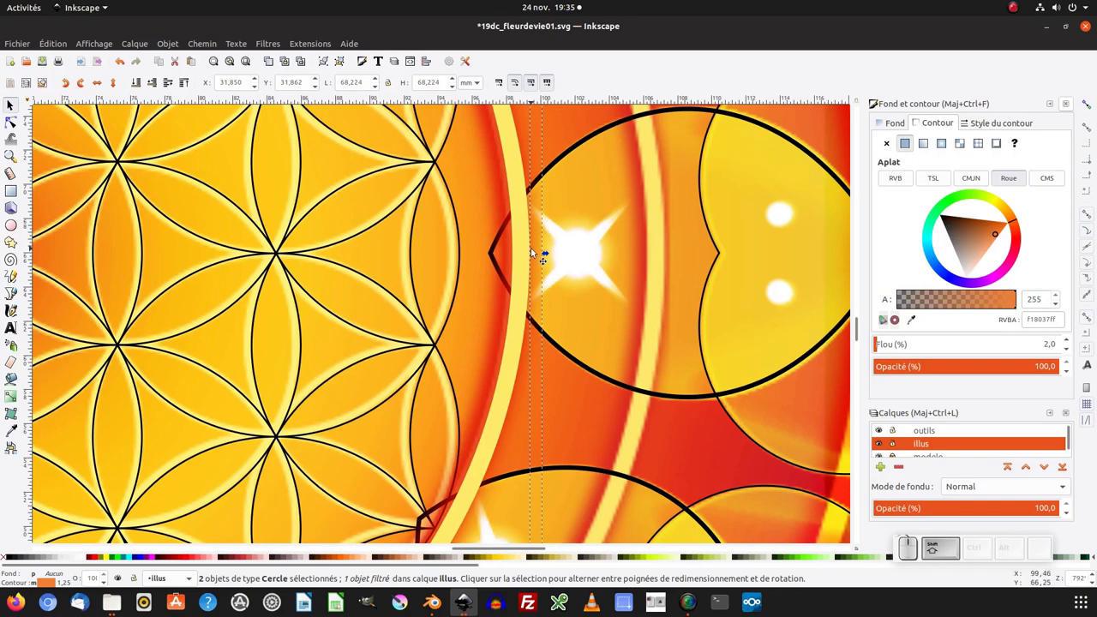
Zoom to the whole mandala and group the two ring circles together.
key(KP_Add)
key(KP_Subtract)
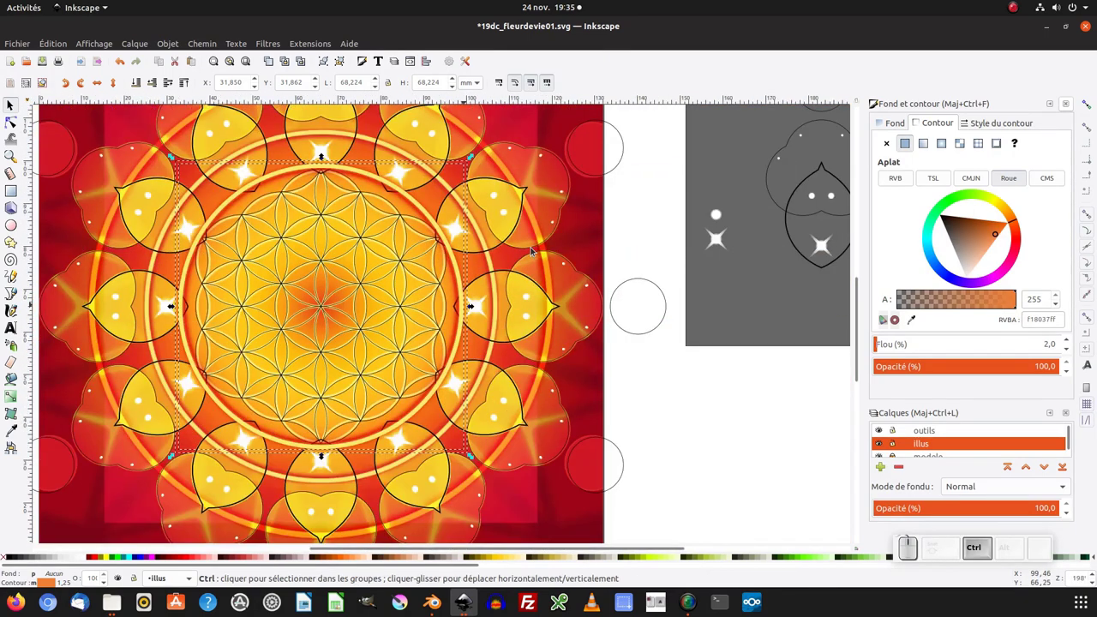
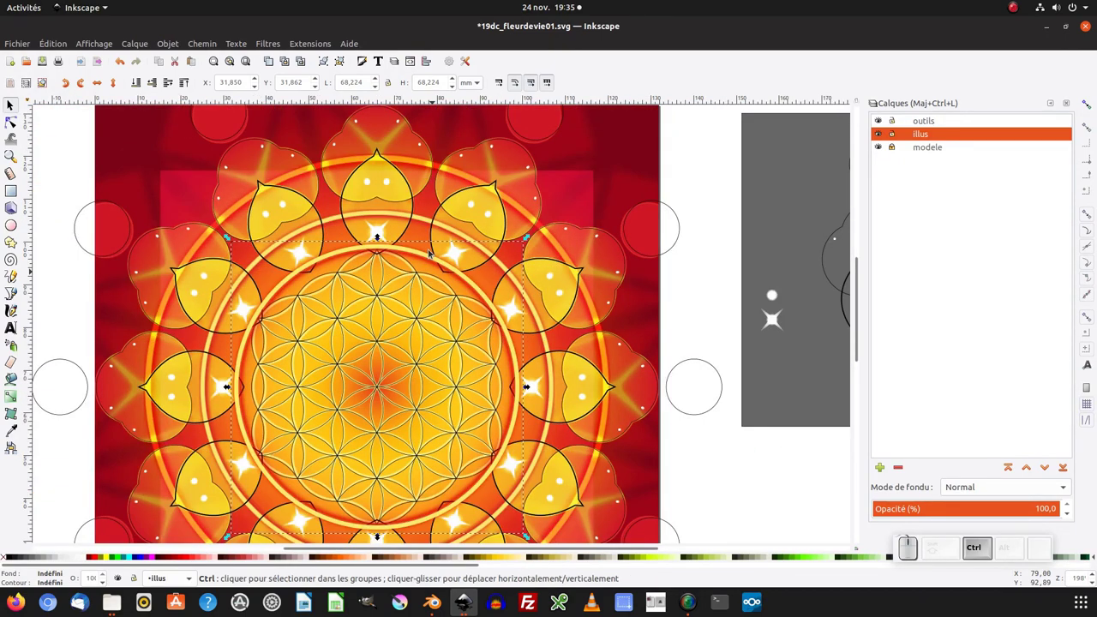
key(ctrl+d)
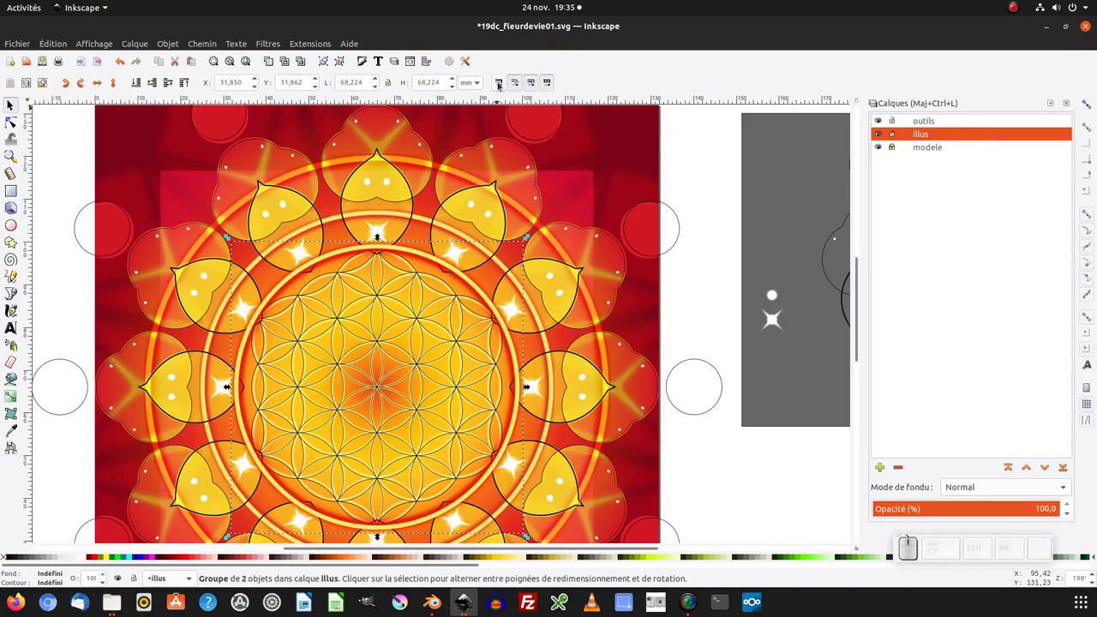
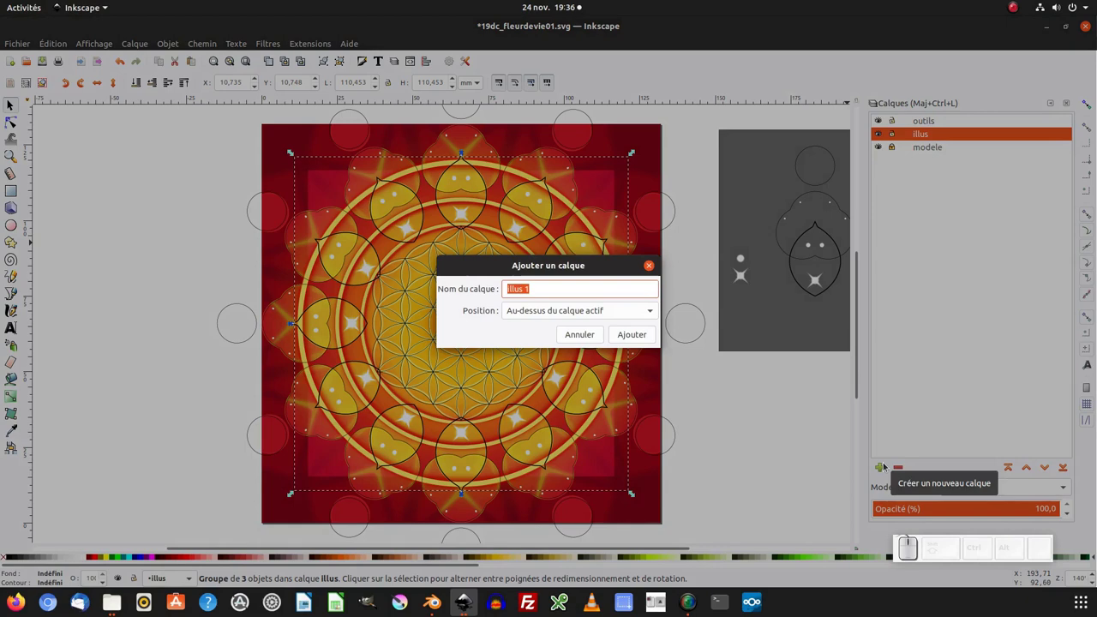
Create the fond layer, remove the square's outline and pick a mandala colour for its gradient.
key(Return)
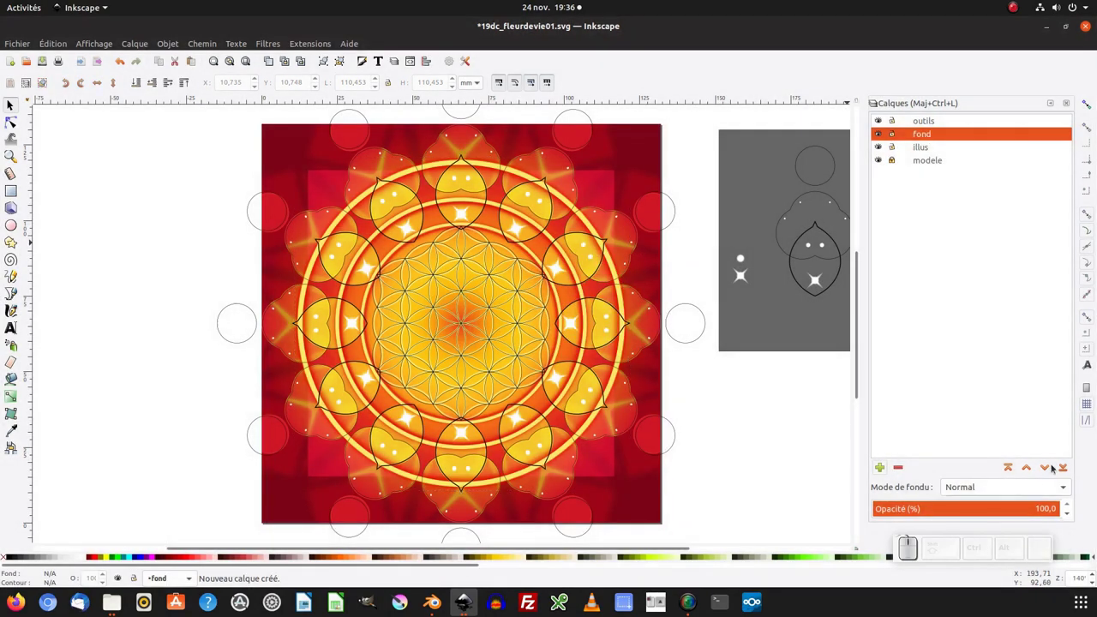
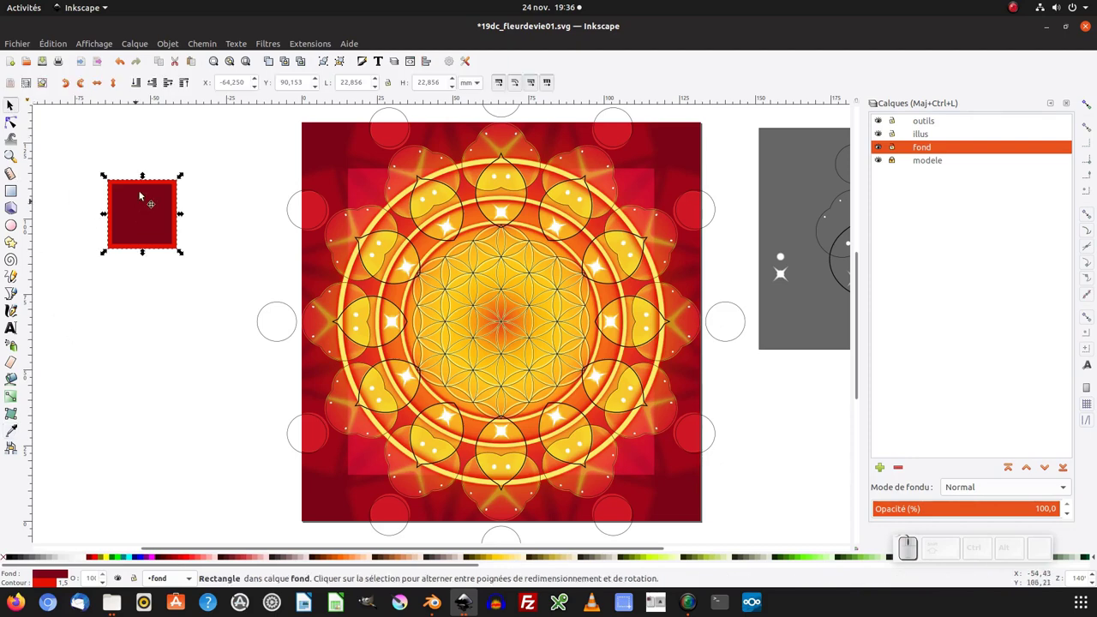
click(5, 559)
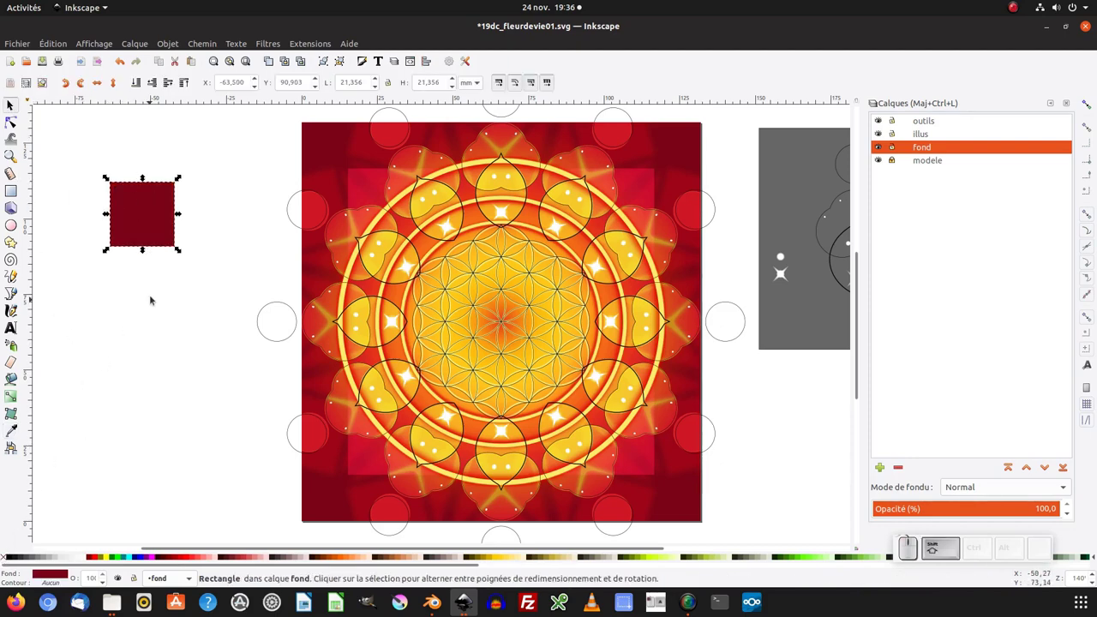
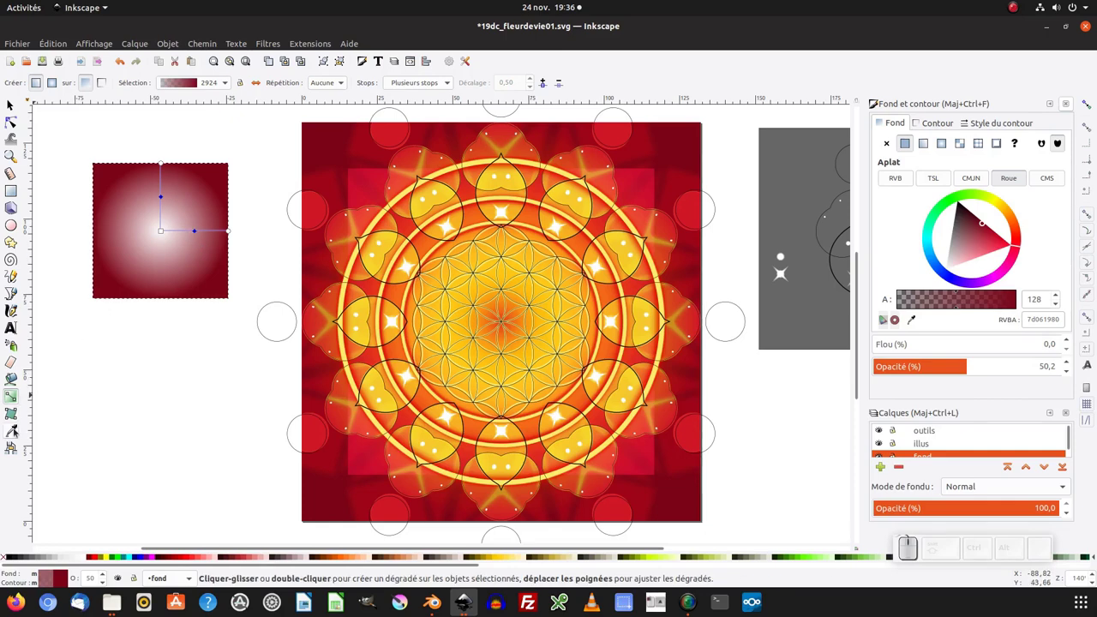
key(F7)
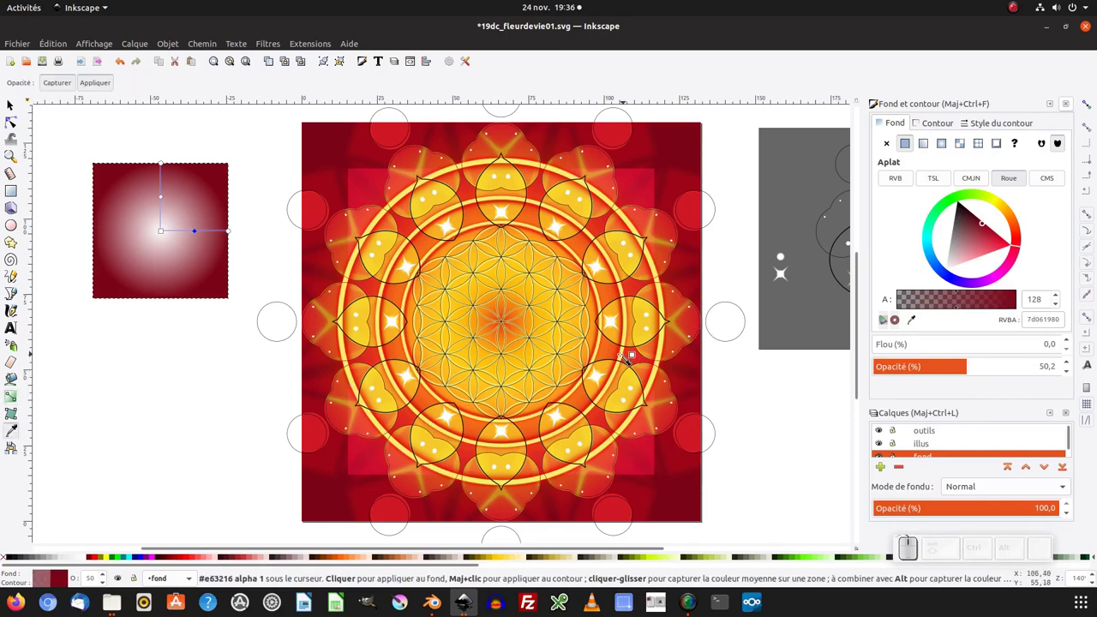
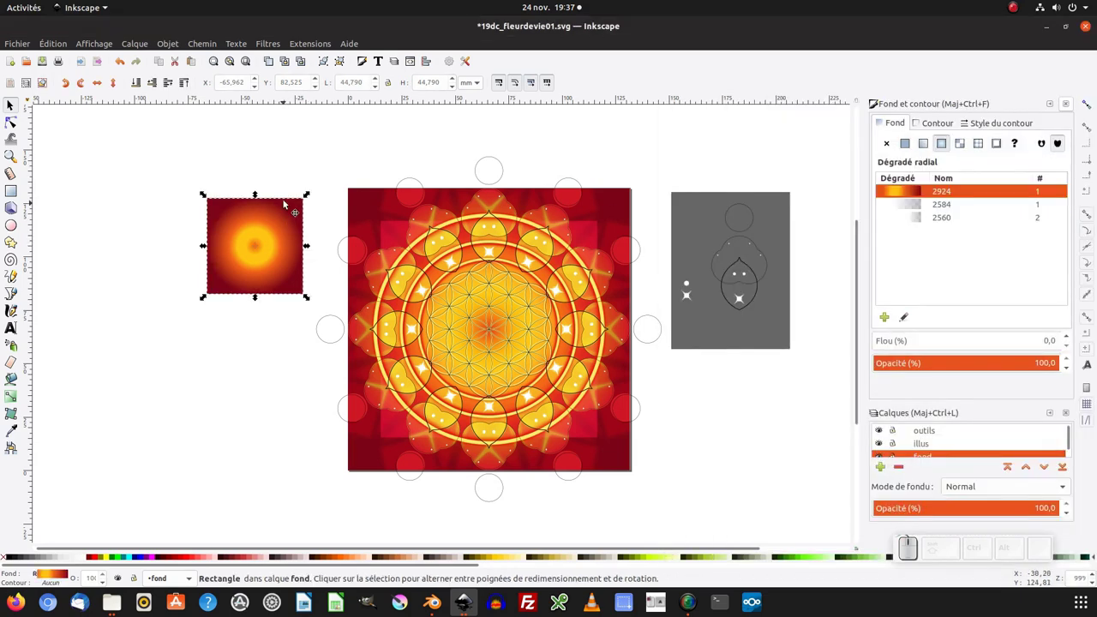
Position the gradient square at the page origin (X 0, Y 0).
drag(391, 86, 352, 84)
click(352, 84)
key(ctrl+a)
key(ctrl+v)
key(Return)
key(KP_Subtract)
Give the square the page's full width and height so it fills the background.
drag(479, 83, 382, 89)
click(370, 96)
key(ctrl+a)
key(ctrl+Return)
click(227, 83)
key(ctrl+a)
key(ctrl+KP_0)
key(ctrl+Tab)
key(ctrl+KP_0)
key(ctrl+Tab)
Lock the fond background layer and select the background rectangle.
click(547, 322)
click(483, 355)
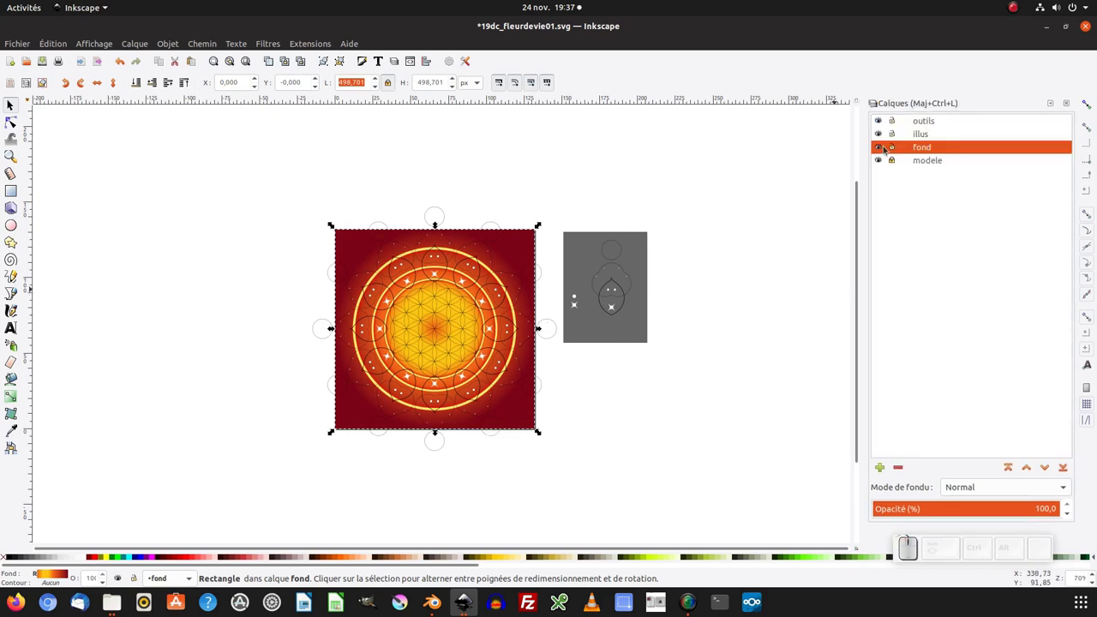
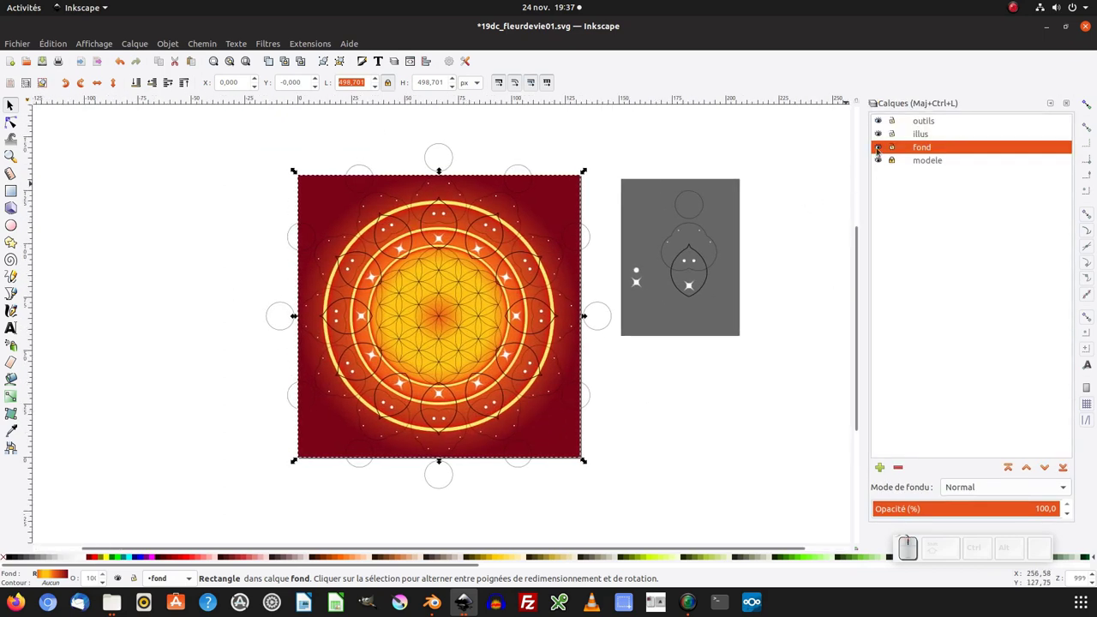
click(431, 253)
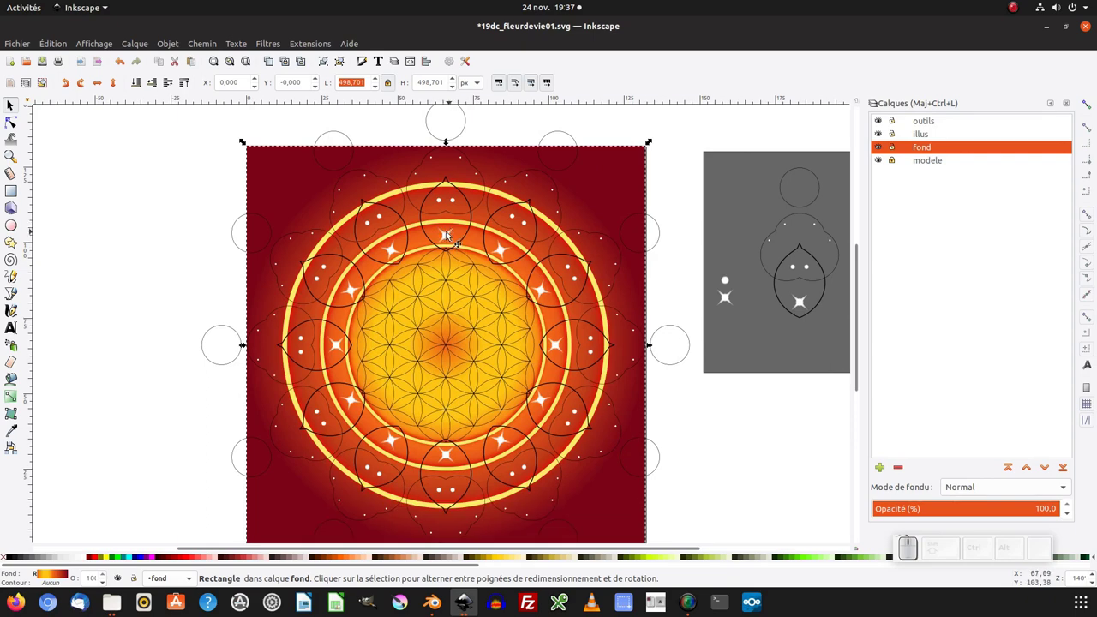
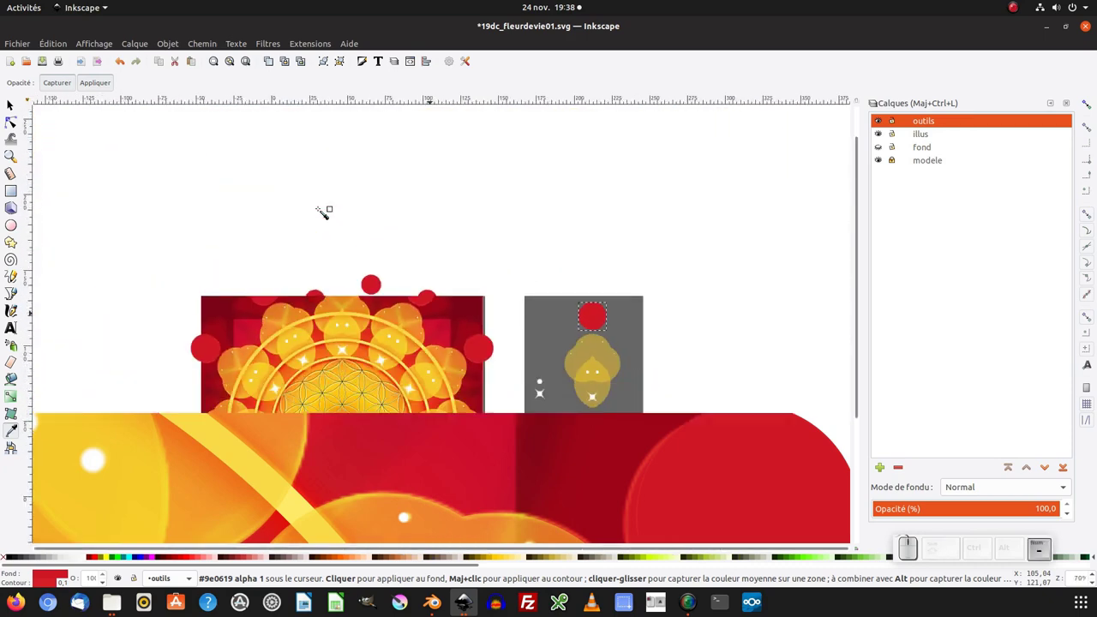
With the selector tool, pick objects around the mandala and select the flower-of-life pattern.
key(F1)
click(413, 338)
click(552, 392)
click(414, 354)
click(374, 324)
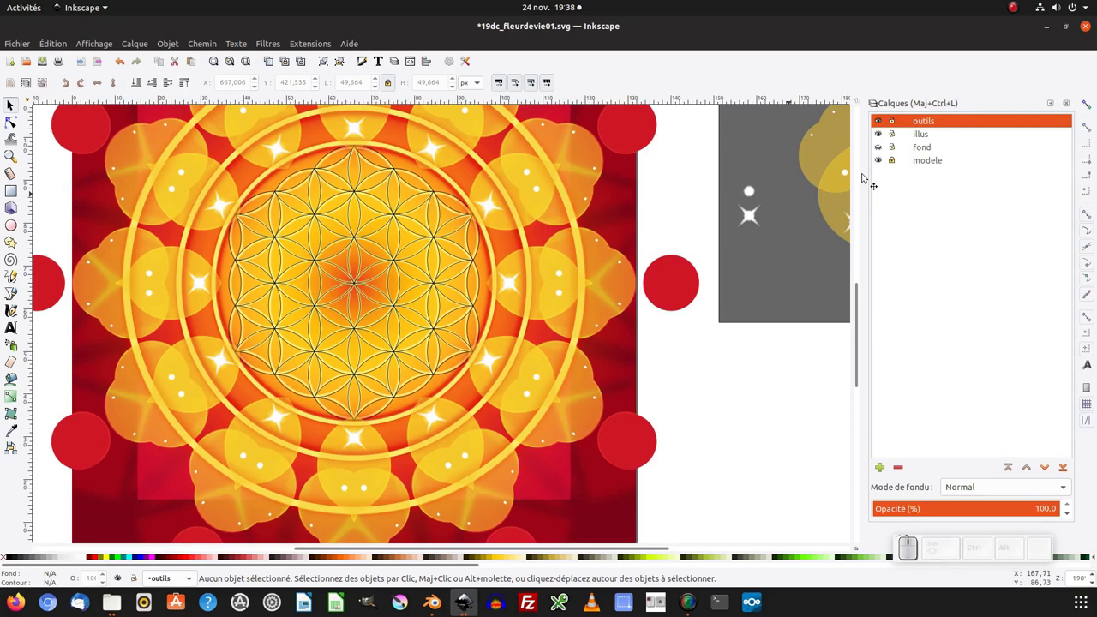
click(458, 266)
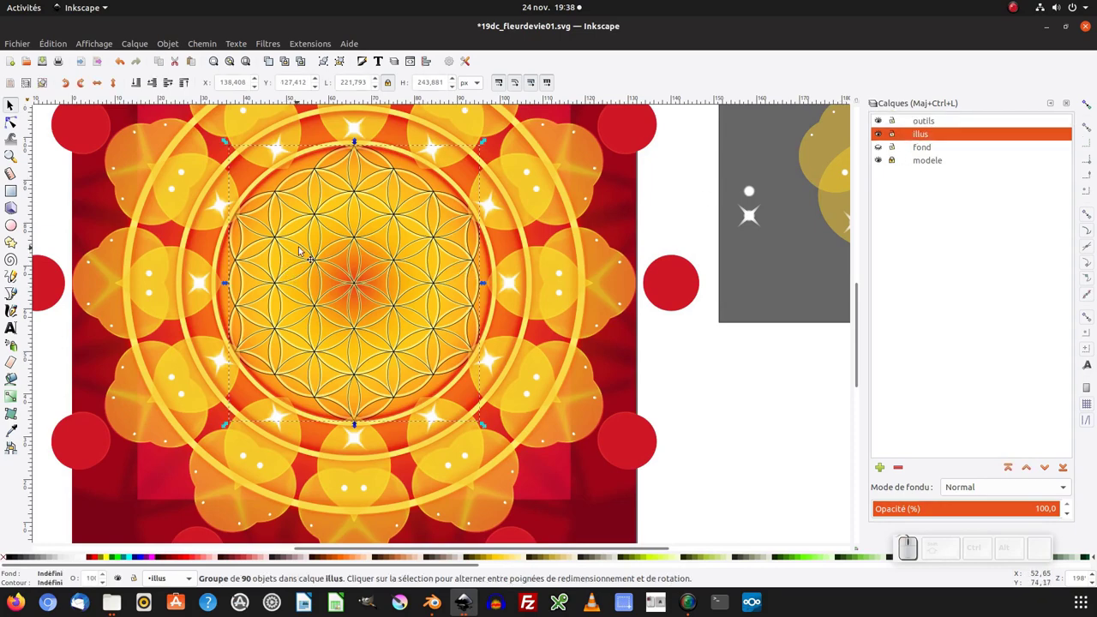
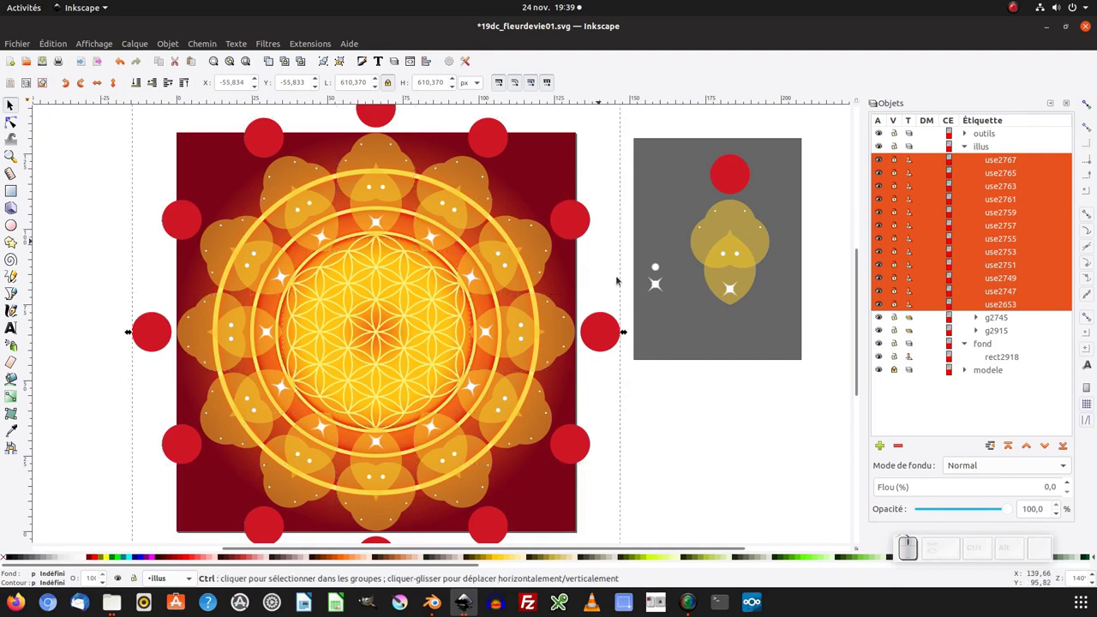
Browse the blend modes in the Objects panel, then reselect the petal group on the illus layer.
drag(979, 468, 985, 507)
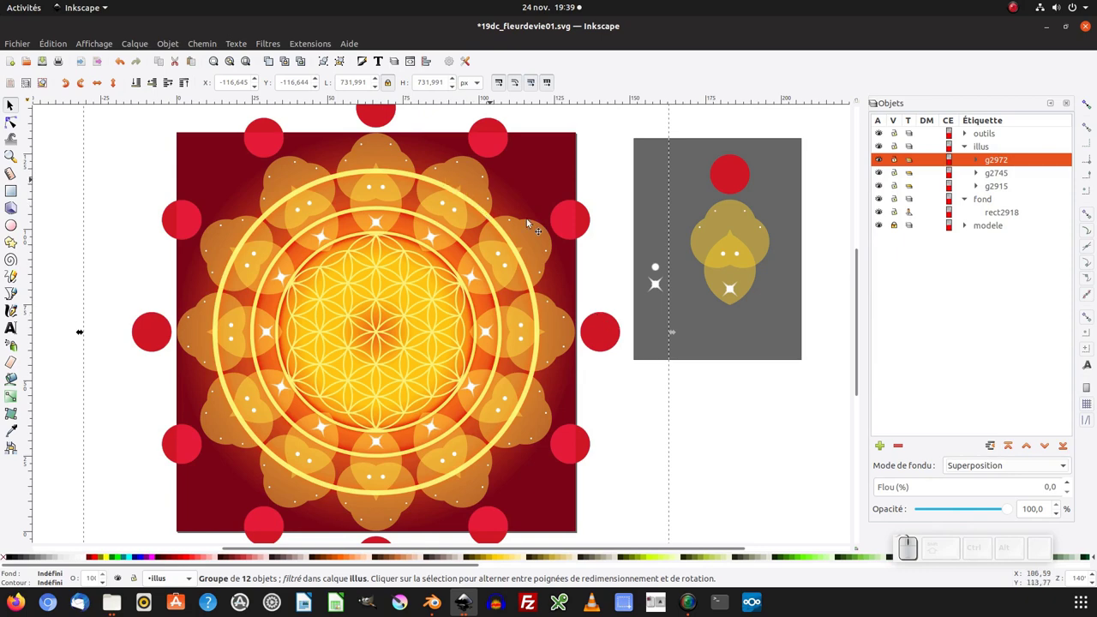
click(973, 466)
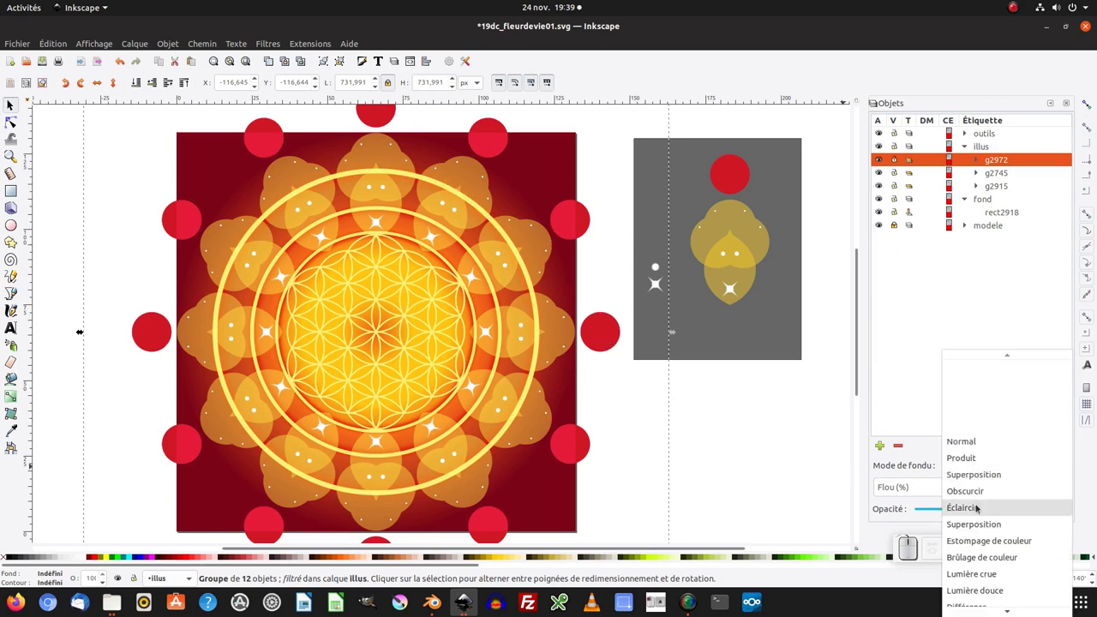
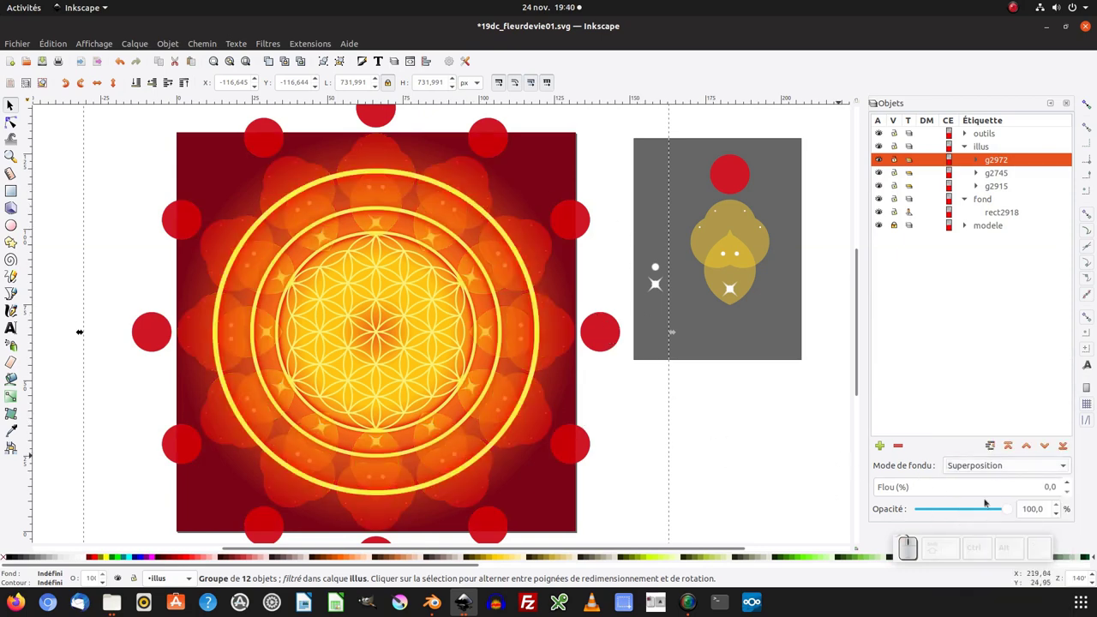
drag(997, 510, 804, 483)
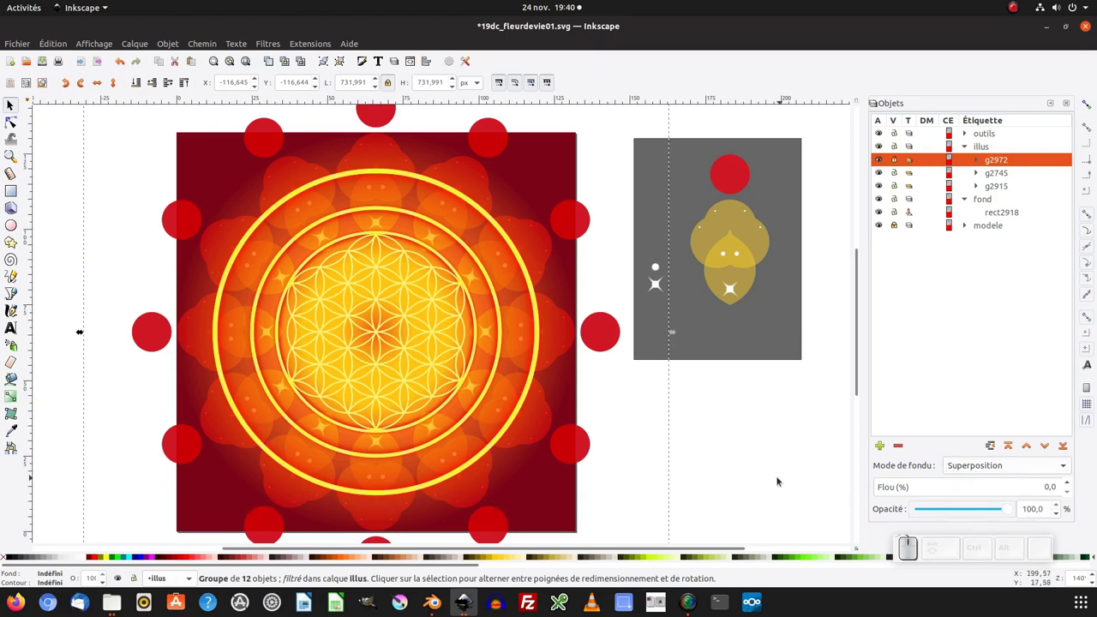
click(778, 480)
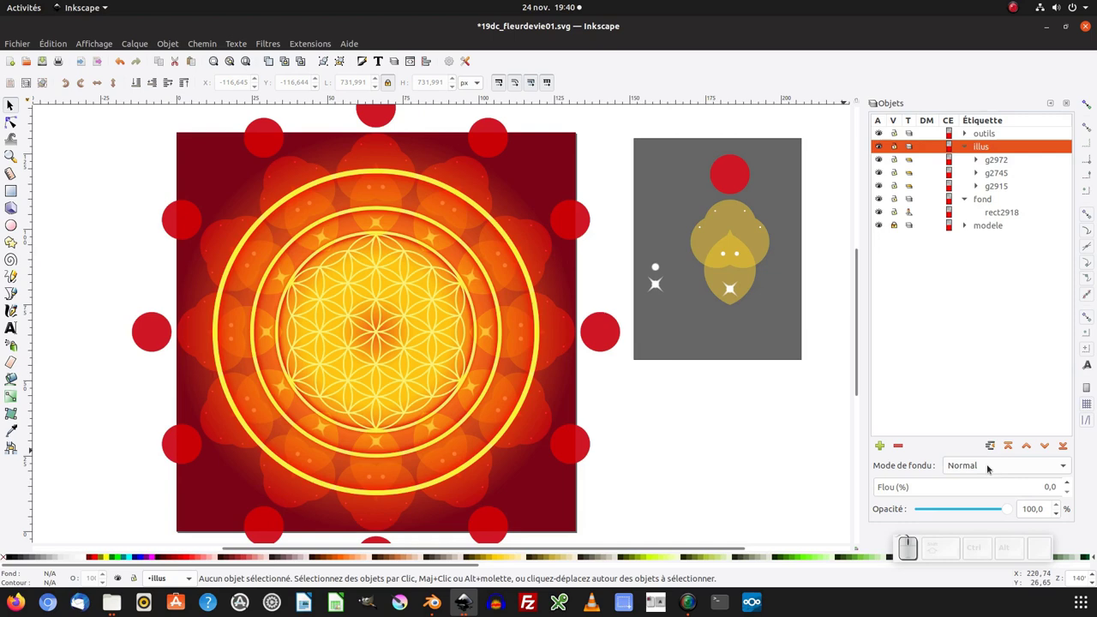
click(564, 327)
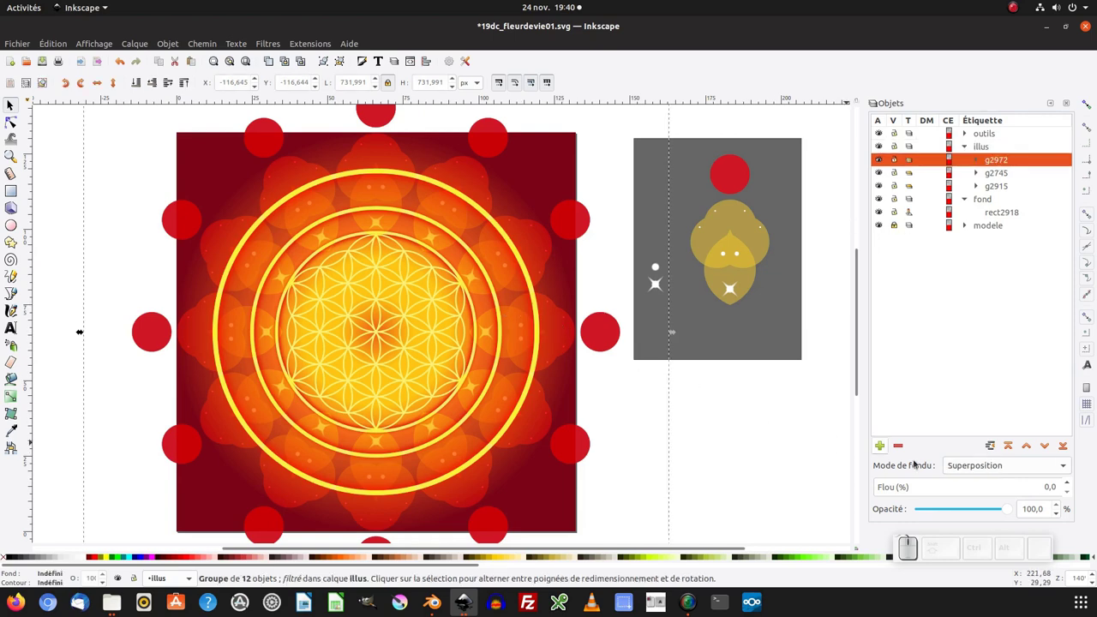
Try a different blend mode on the petal group before returning it to Normal.
click(990, 466)
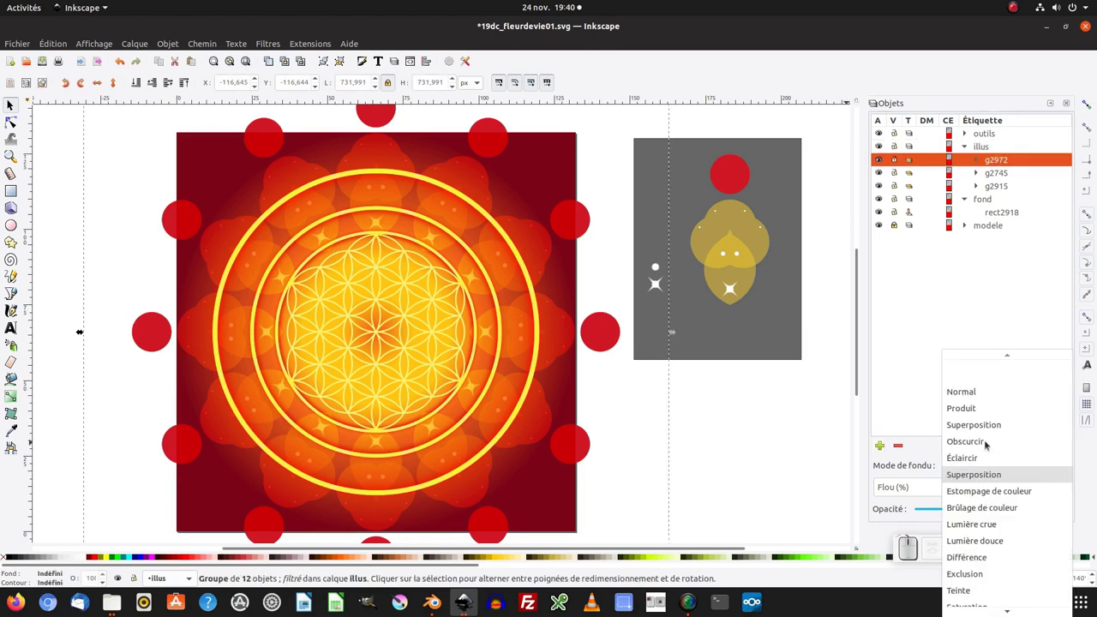
click(988, 428)
click(774, 429)
click(741, 322)
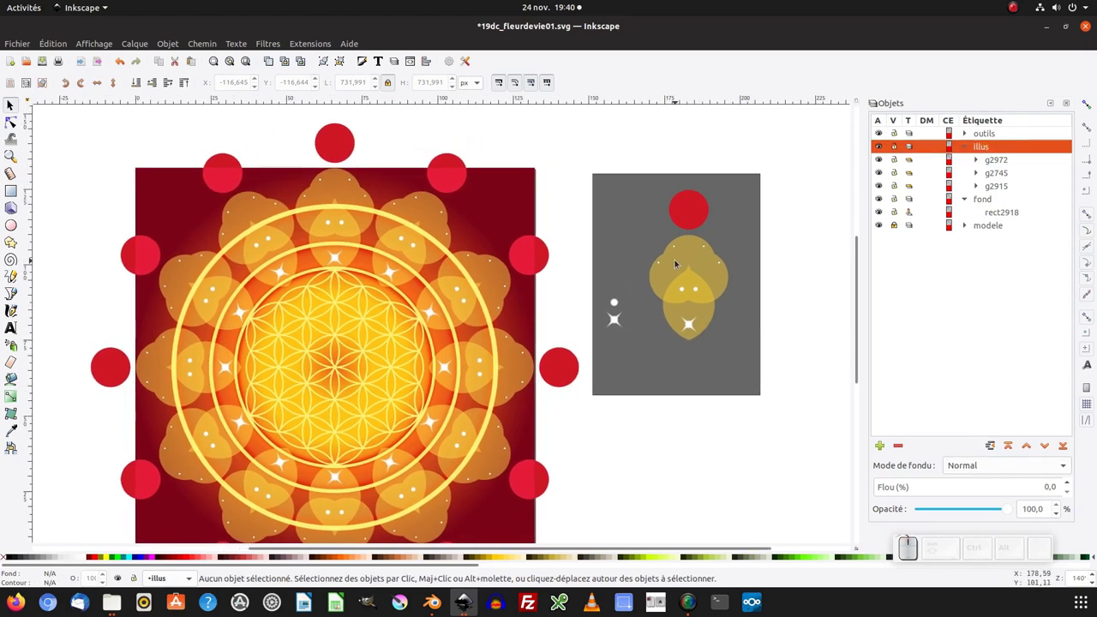
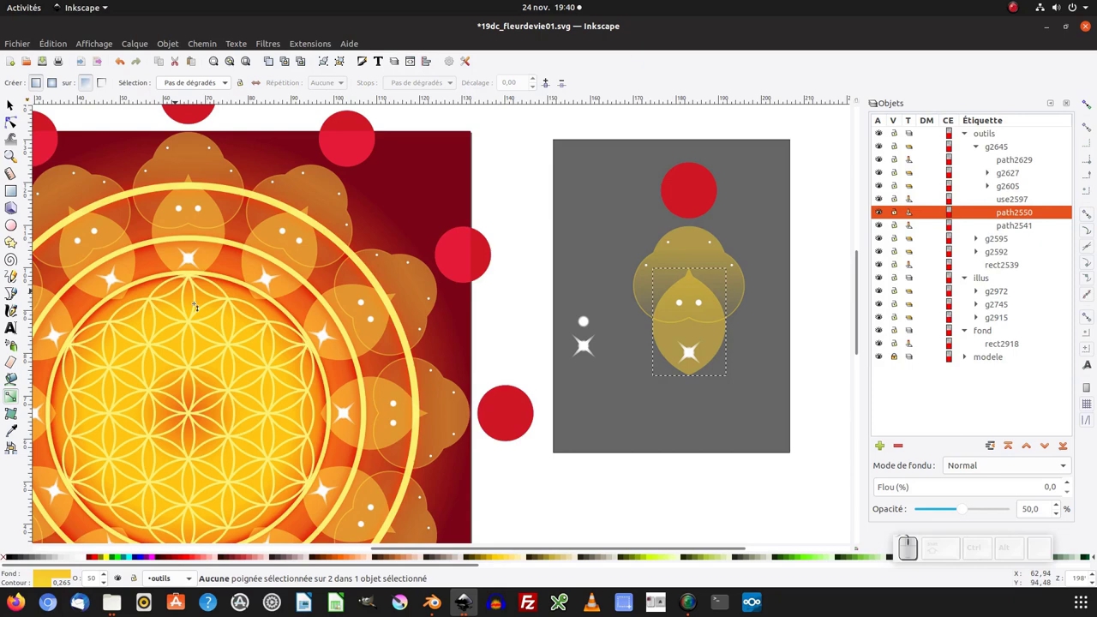
Bring up Fill and Stroke for the template petal and switch to node editing for its gradient.
key(ctrl+shift+f)
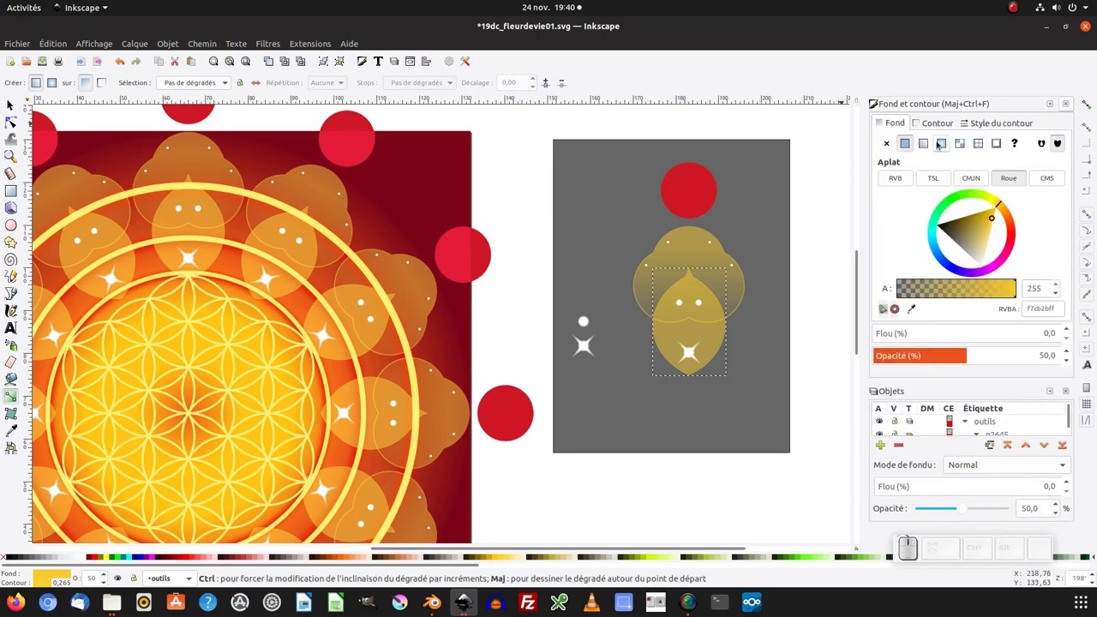
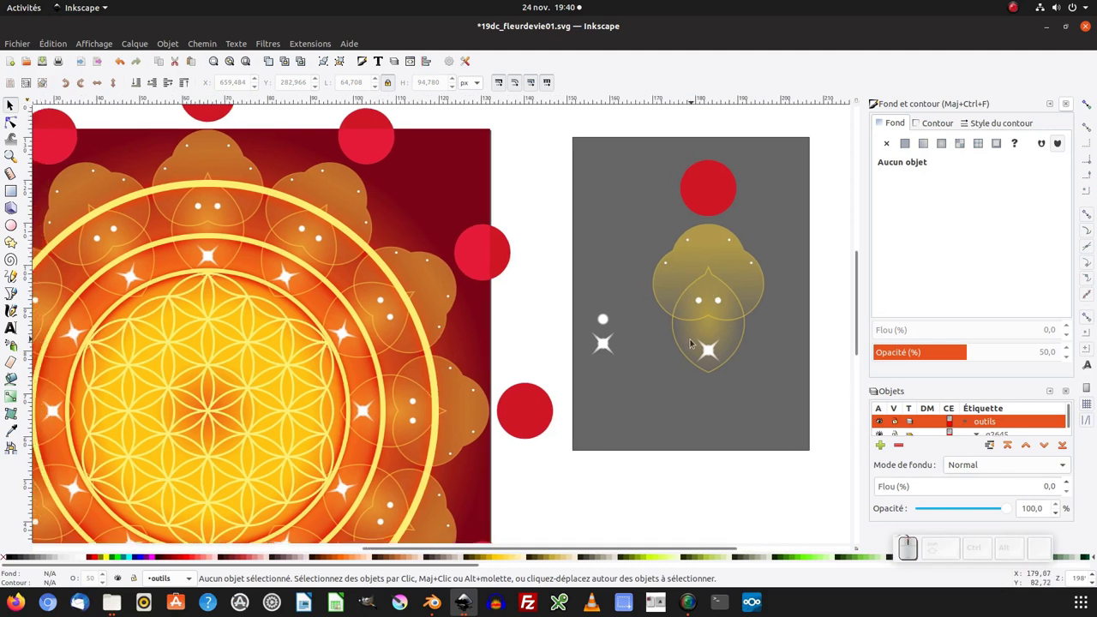
key(F2)
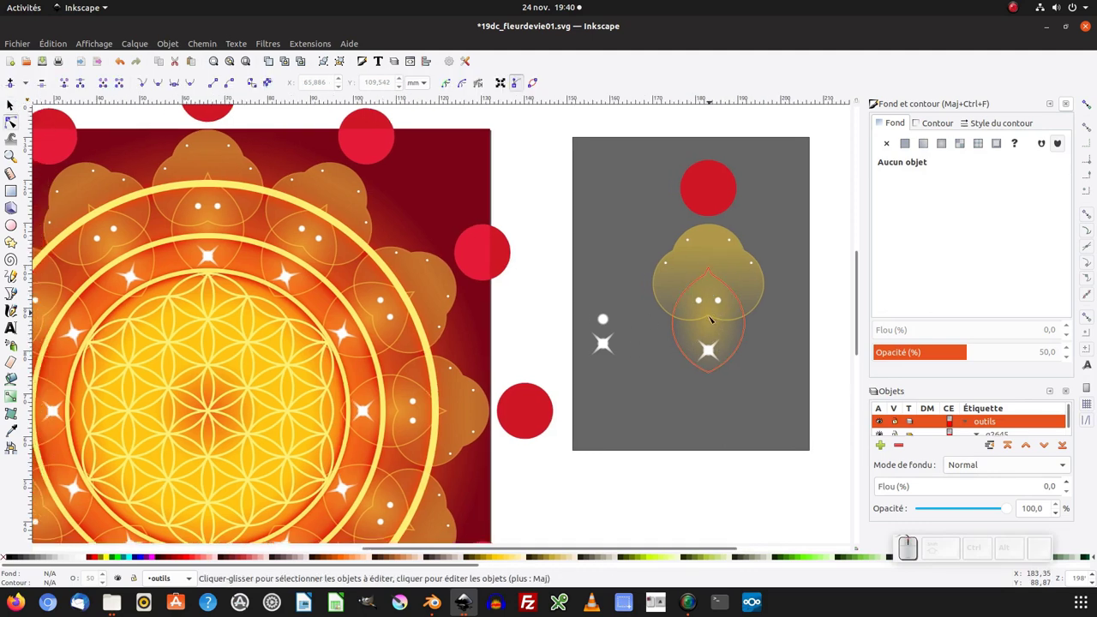
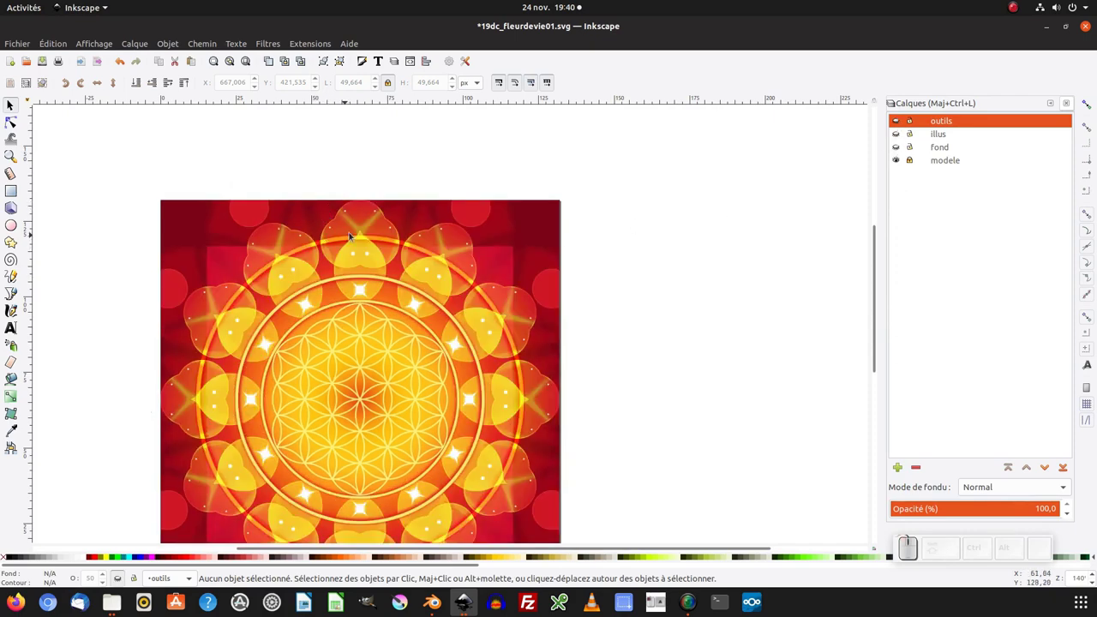
Hide the remaining visible layer and make the outils layer current.
click(896, 162)
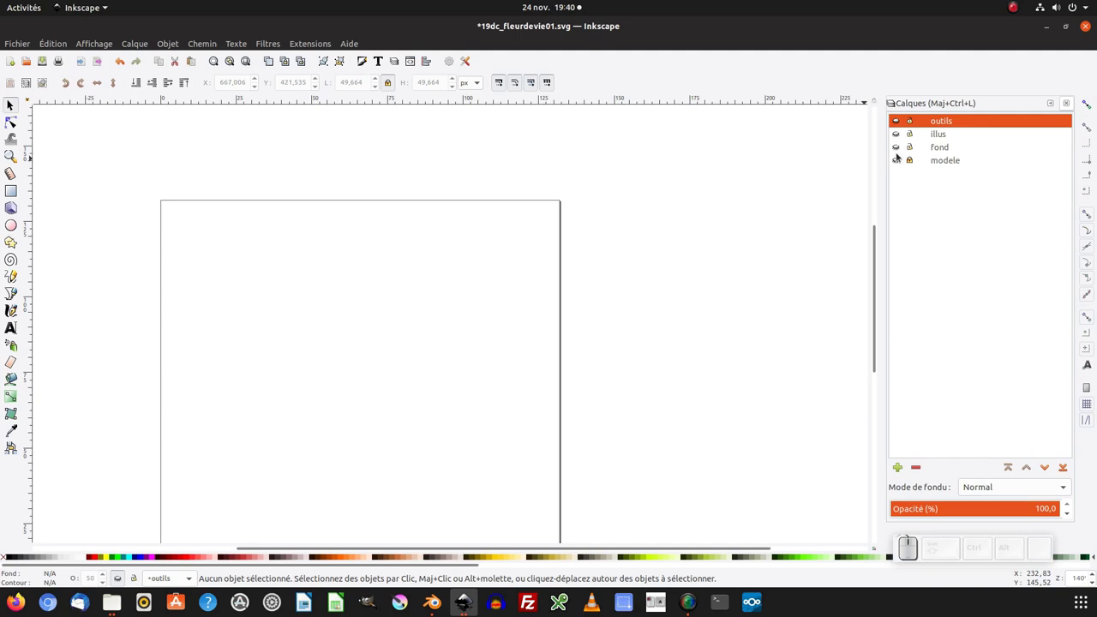
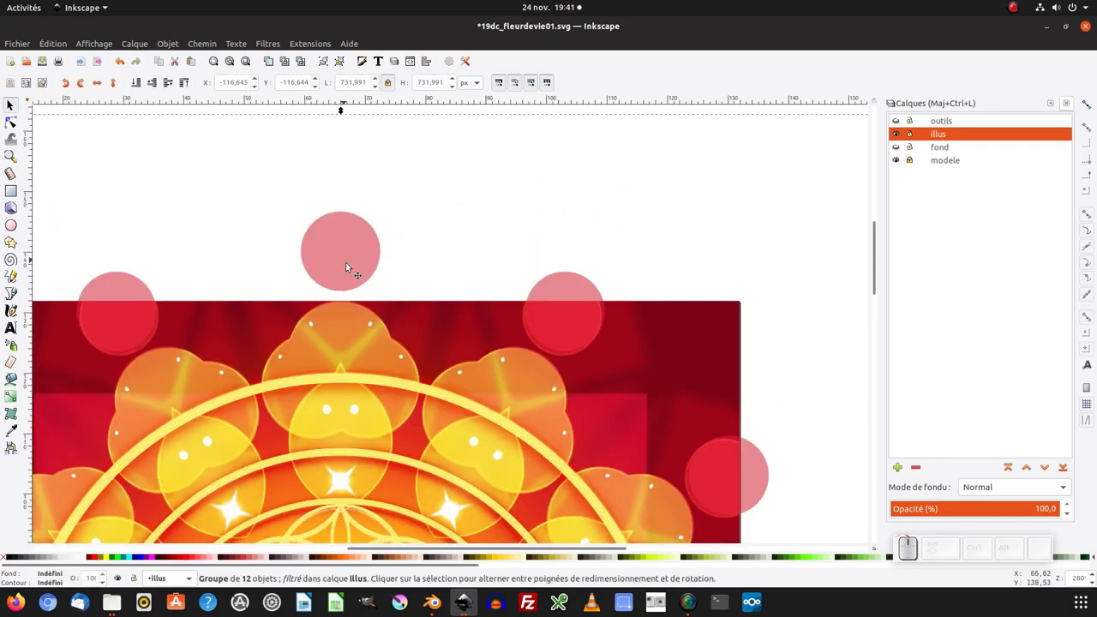
key(KP_Subtract)
click(475, 347)
click(900, 123)
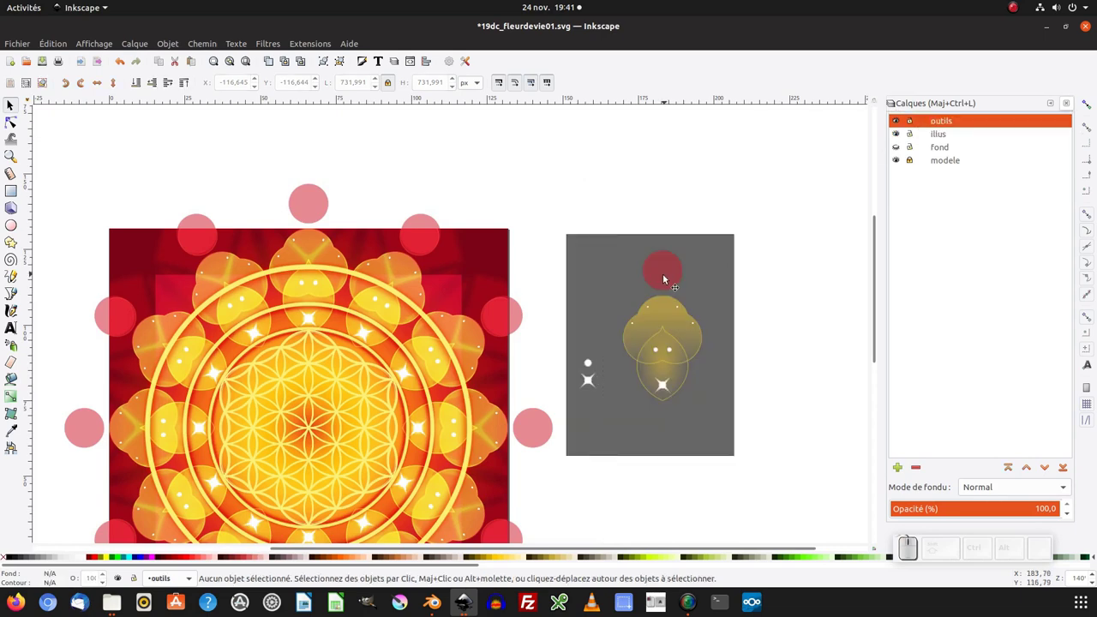
Select the red template circle and ready the Rectangle tool for its backing square.
click(670, 281)
click(666, 273)
click(675, 277)
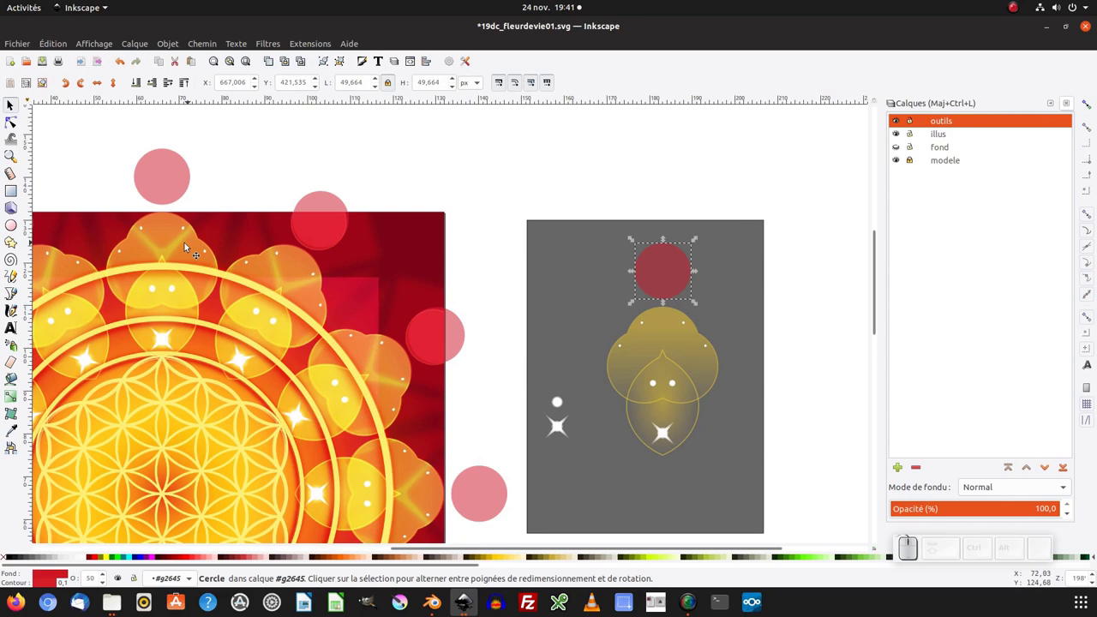
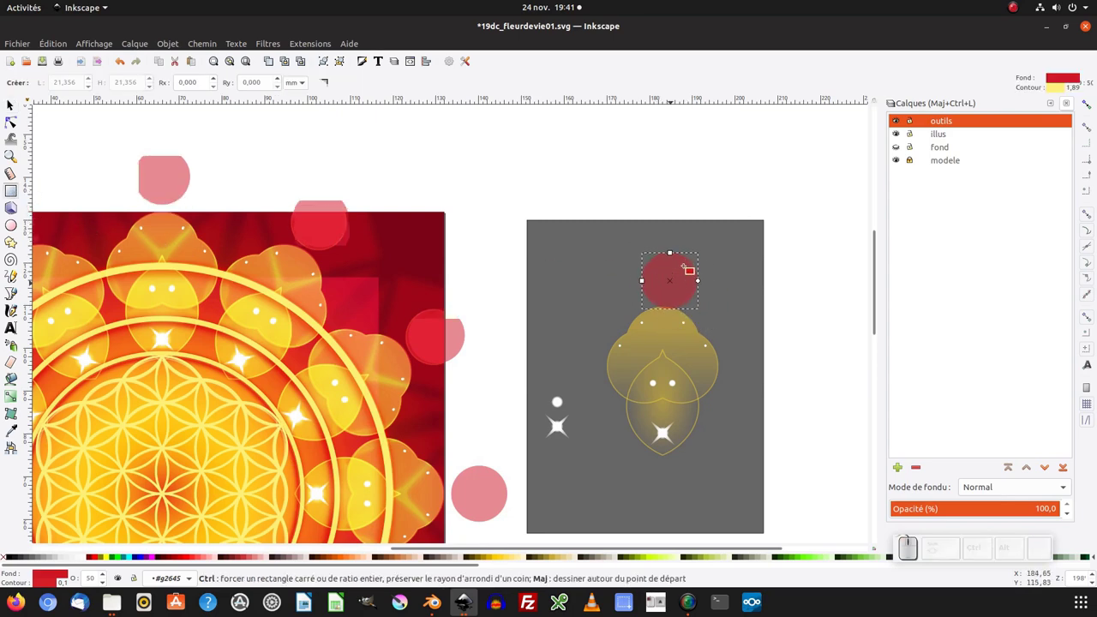
key(KP_Add)
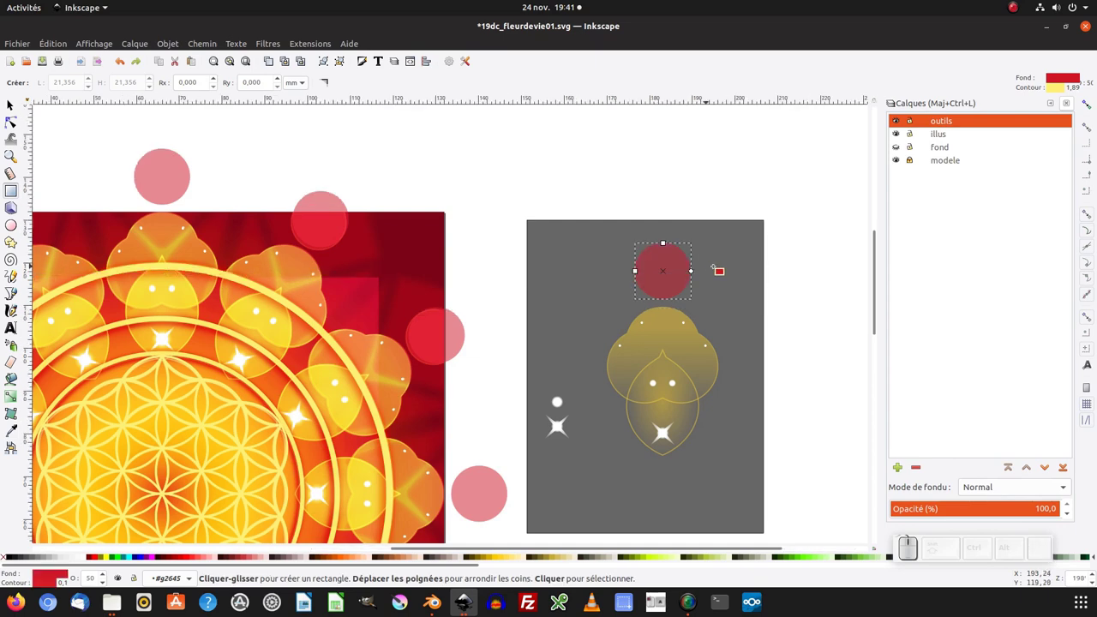
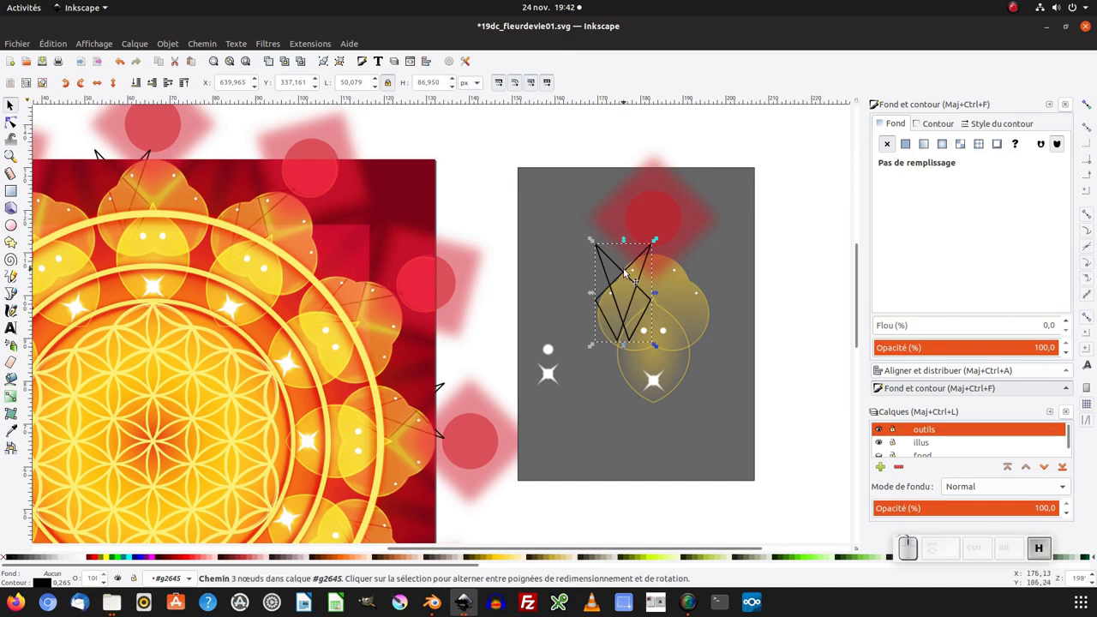
Duplicate the black ray line, flip the copy horizontally and align the two into a V-shaped pair.
drag(632, 277, 635, 273)
click(611, 260)
key(ctrl+g)
click(664, 179)
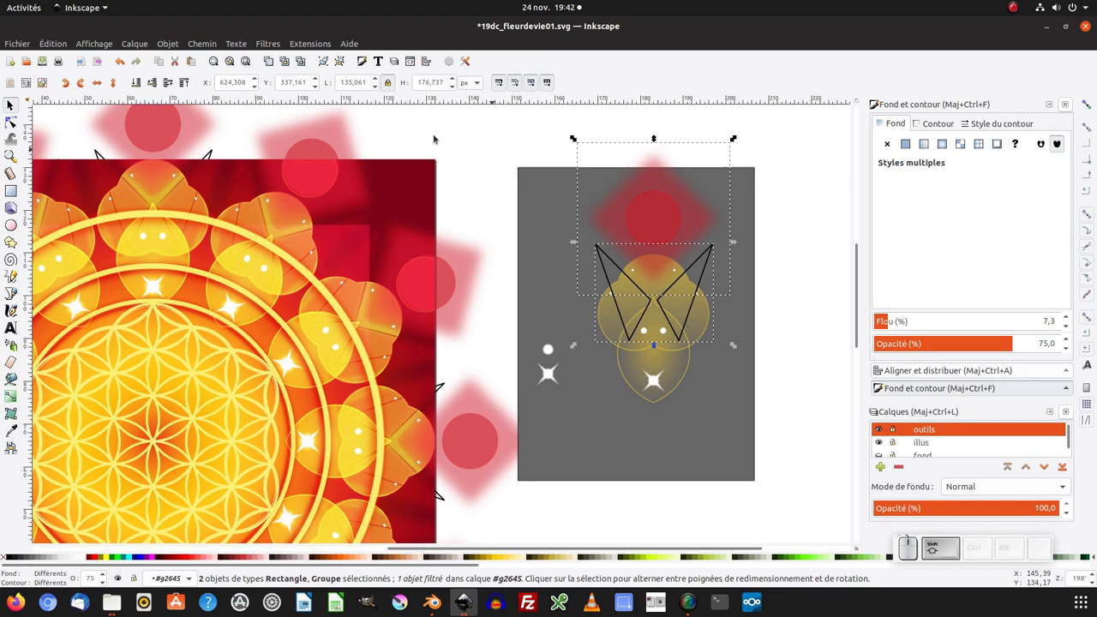
click(431, 65)
click(996, 177)
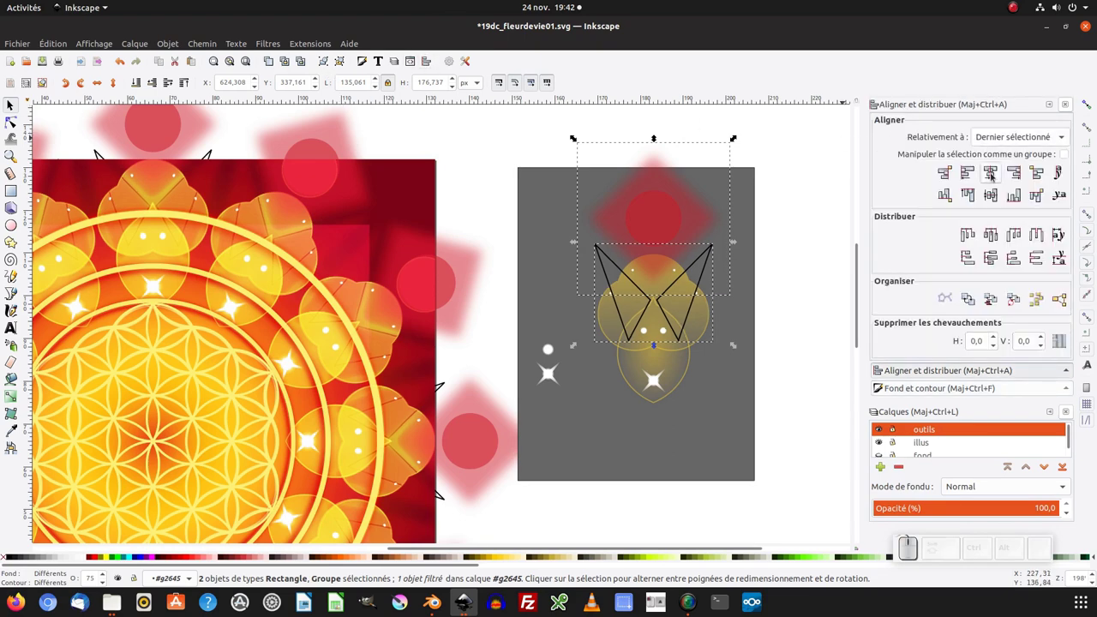
Attempt Path > Union on the two lines, then group them together with Ctrl+G.
click(771, 243)
click(716, 259)
click(142, 87)
click(709, 214)
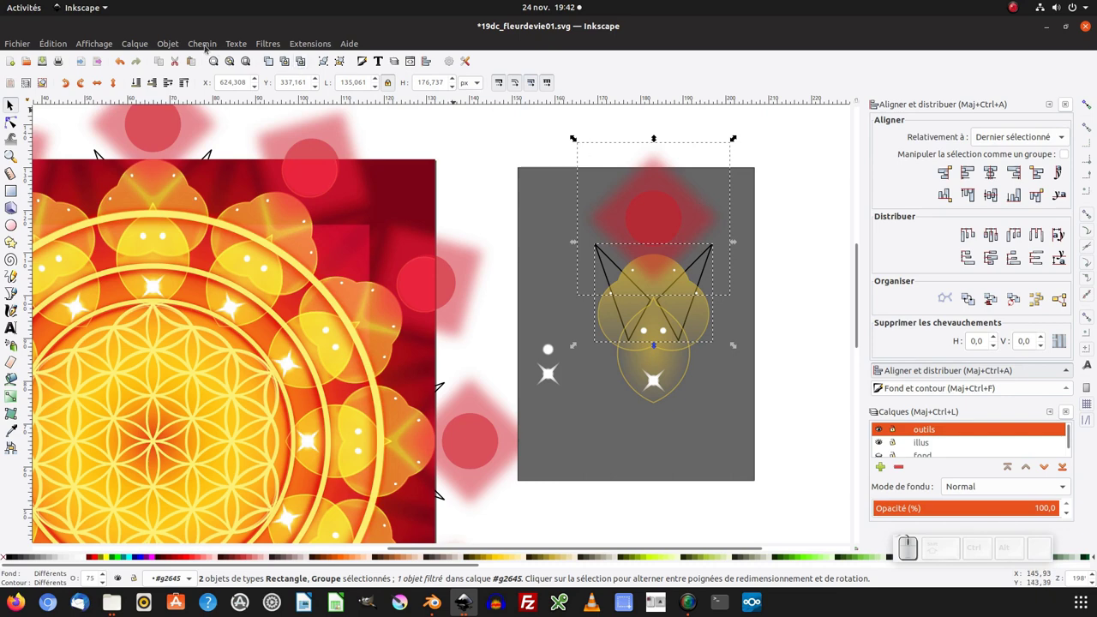
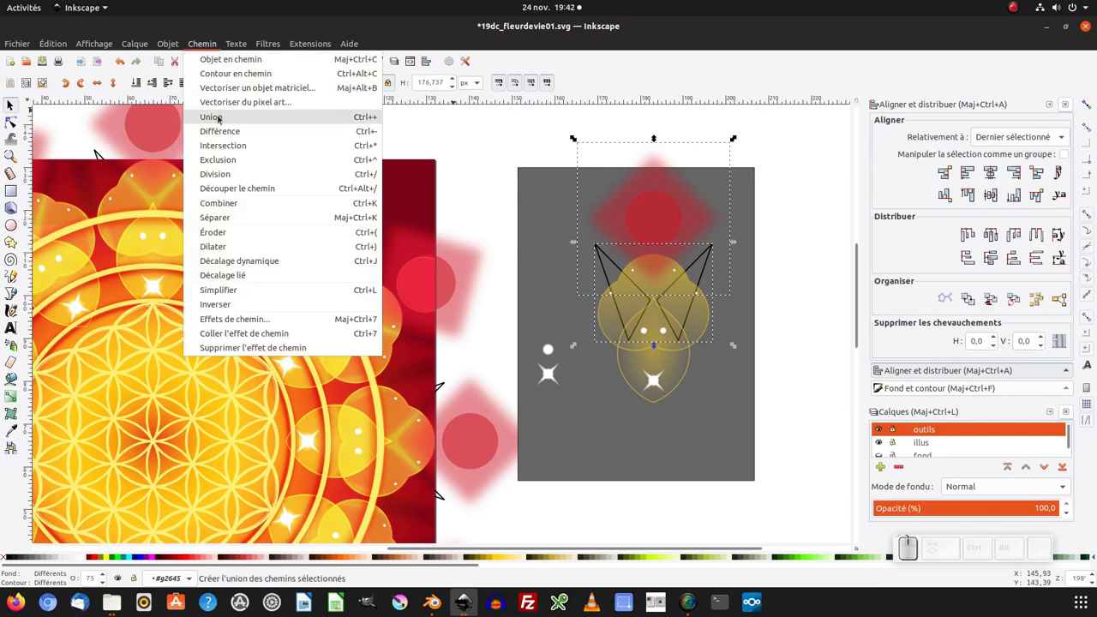
click(222, 118)
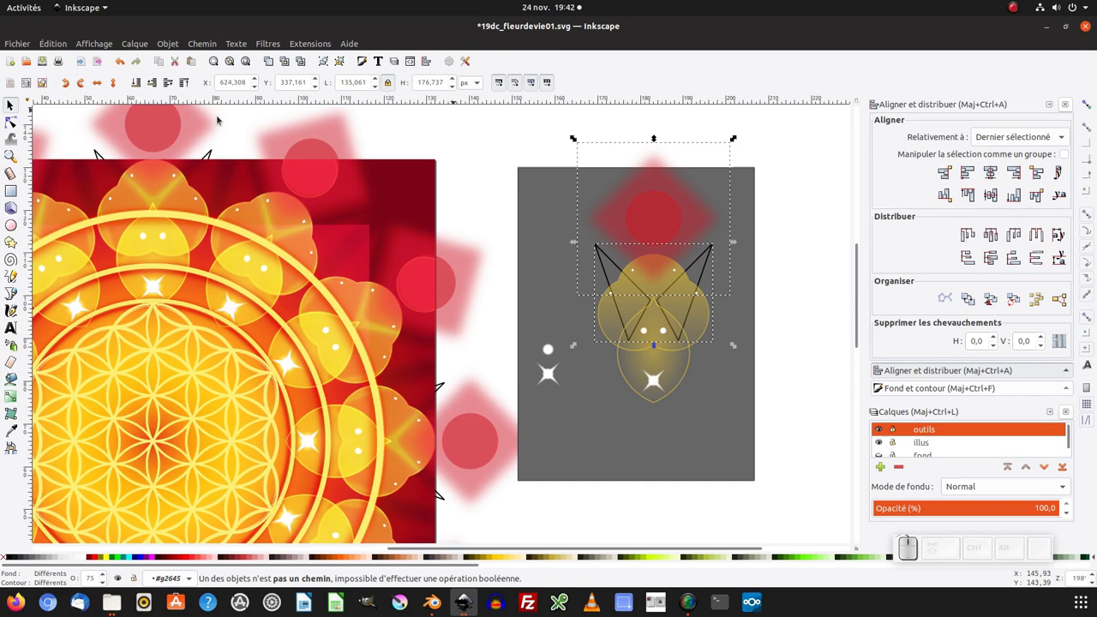